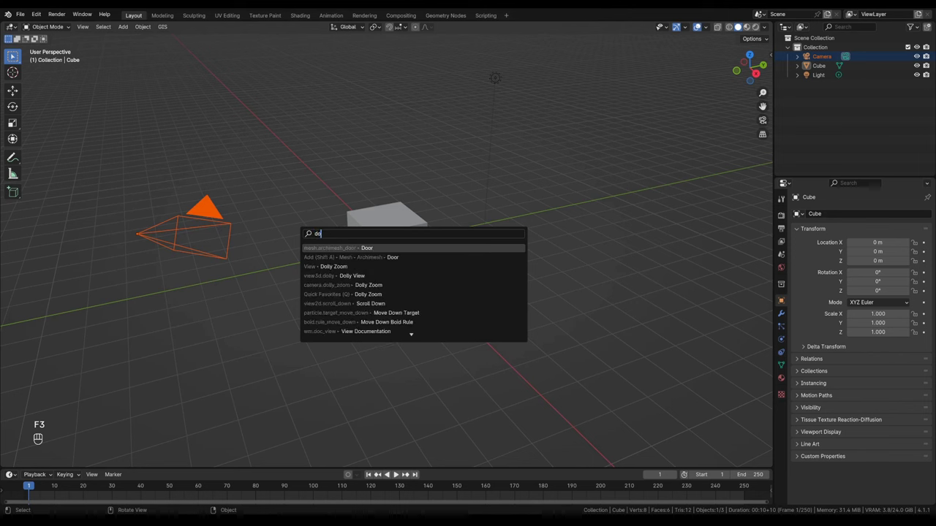
# - Look through the camera and widen its lens toward a focal length of about 5.5 mm
pyautogui.press('l')
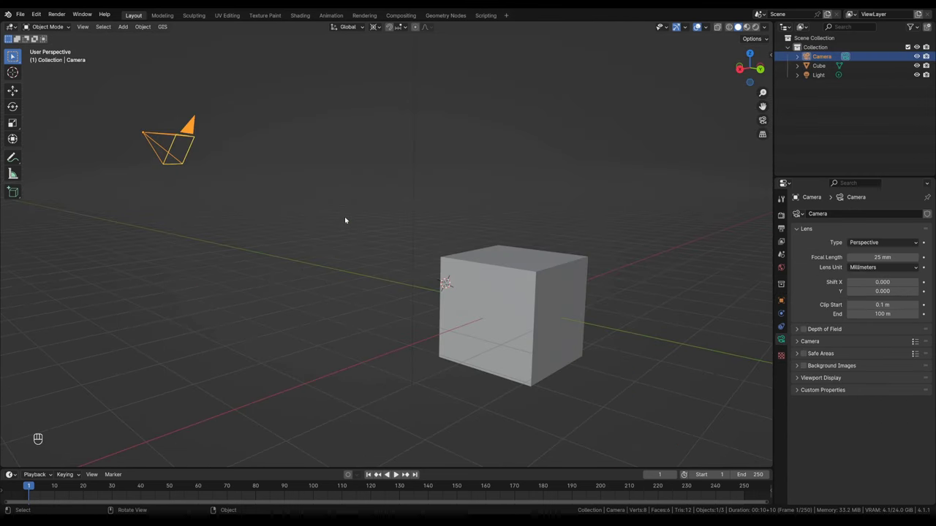
pyautogui.moveTo(325, 219); pyautogui.dragTo(344, 229)
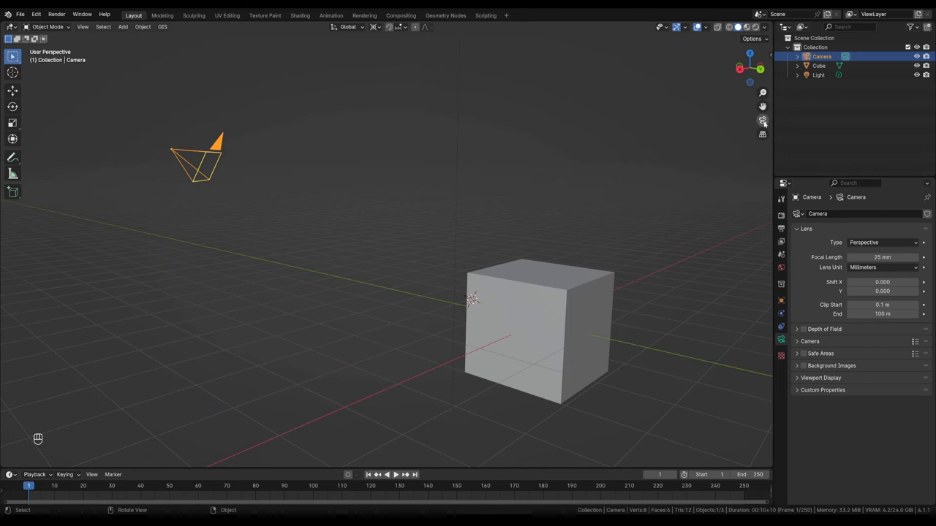
pyautogui.middleClick(766, 123)
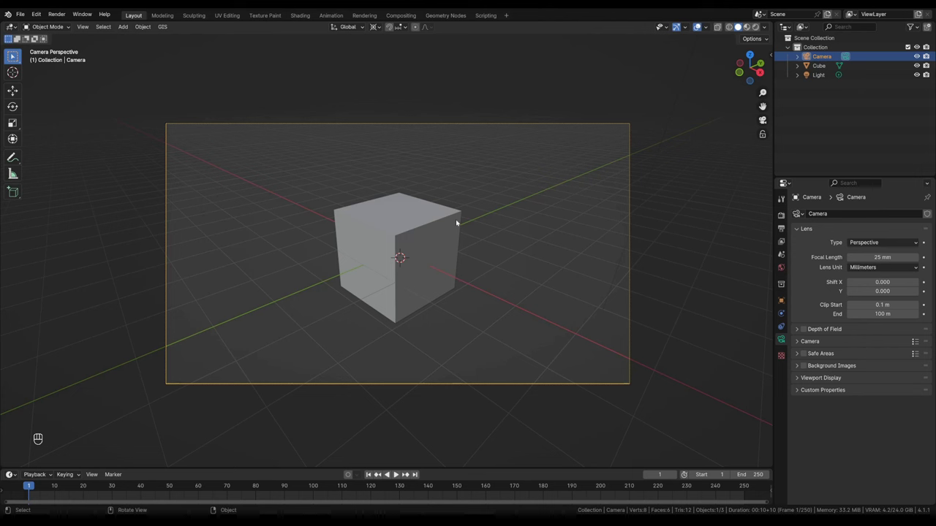
pyautogui.press('F3')
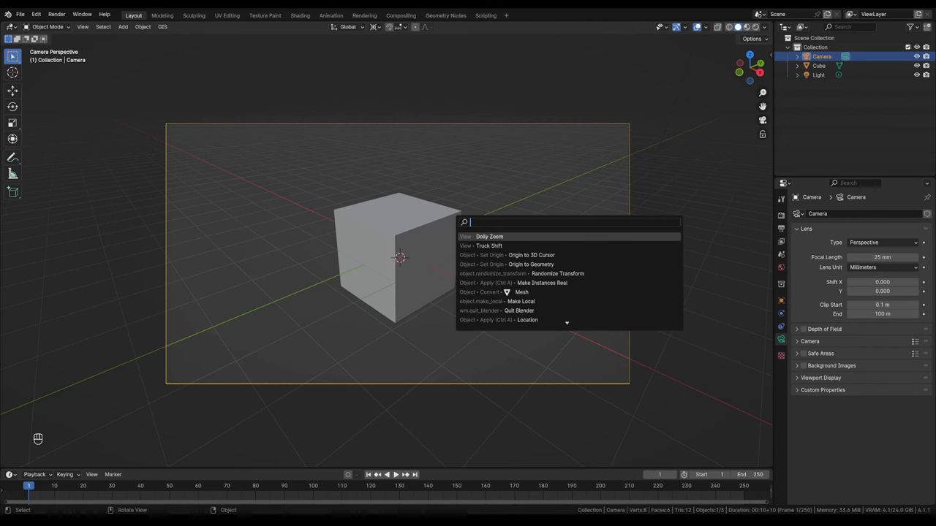
pyautogui.press('q')
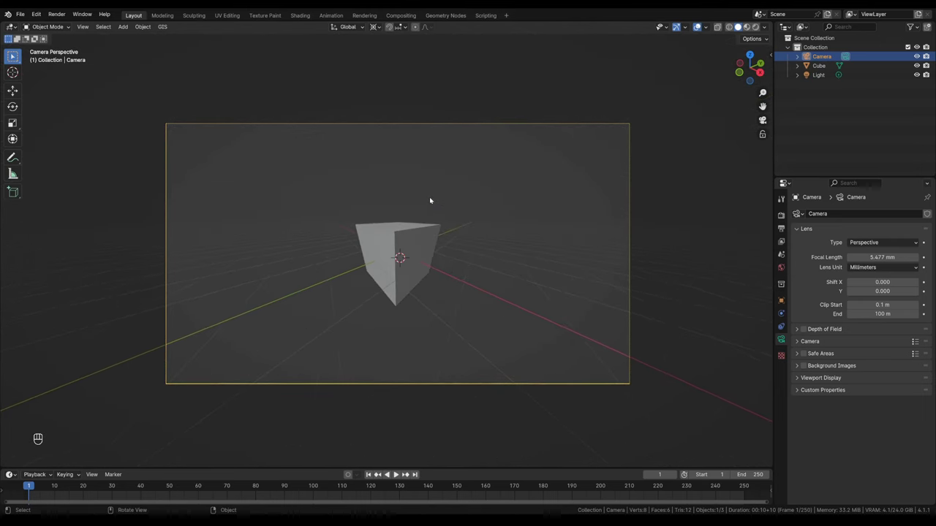
# - Add a second test cube and move it around the scene
pyautogui.moveTo(428, 268); pyautogui.dragTo(409, 285)
pyautogui.press('shift+d')
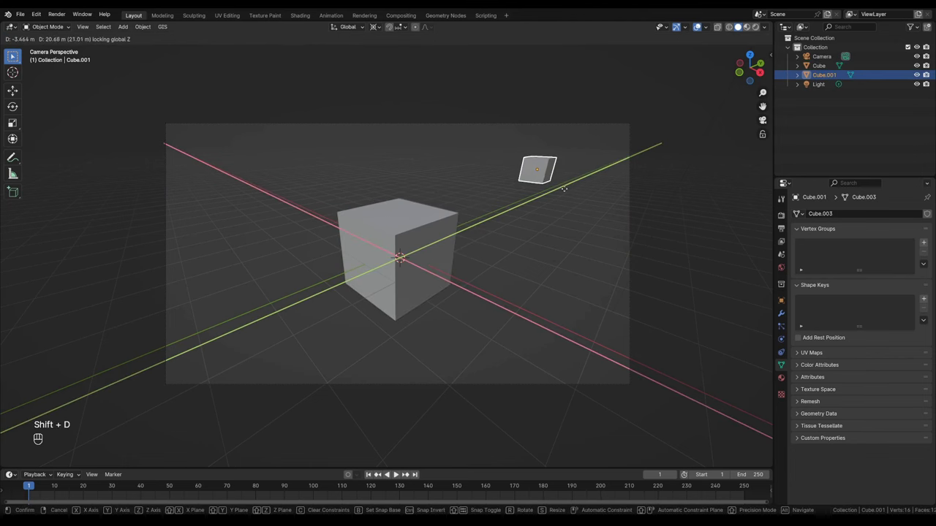
pyautogui.press('alt+a')
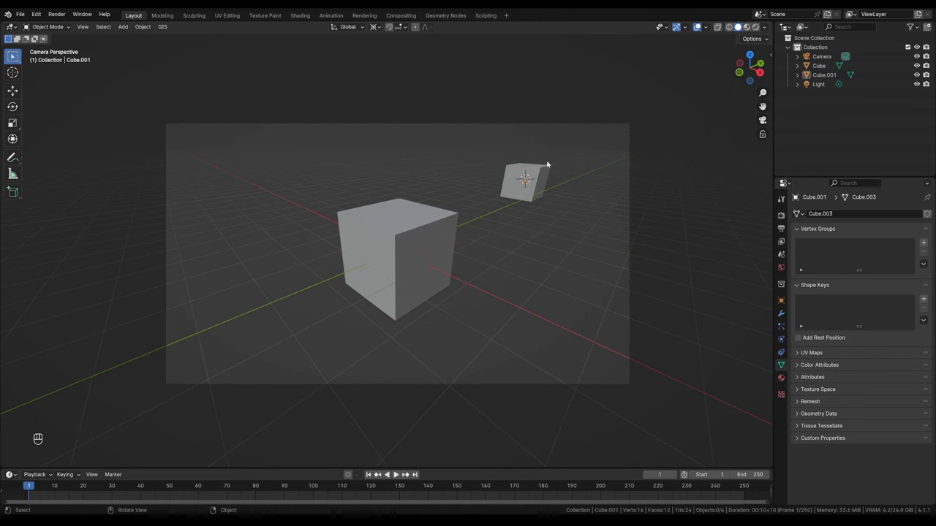
pyautogui.press('q')
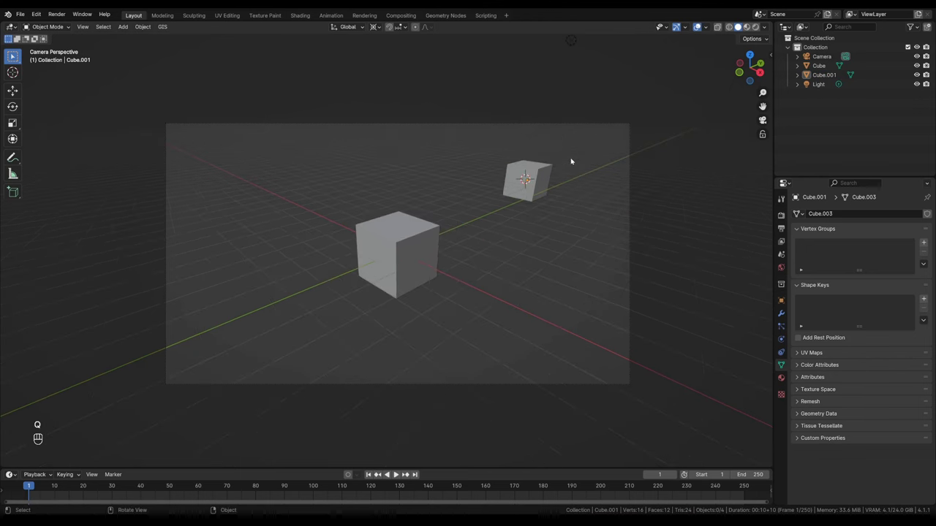
pyautogui.middleClick(543, 180)
# - Add another test cube, then revert to the default camera, cube and light scene
pyautogui.press('shift+d')
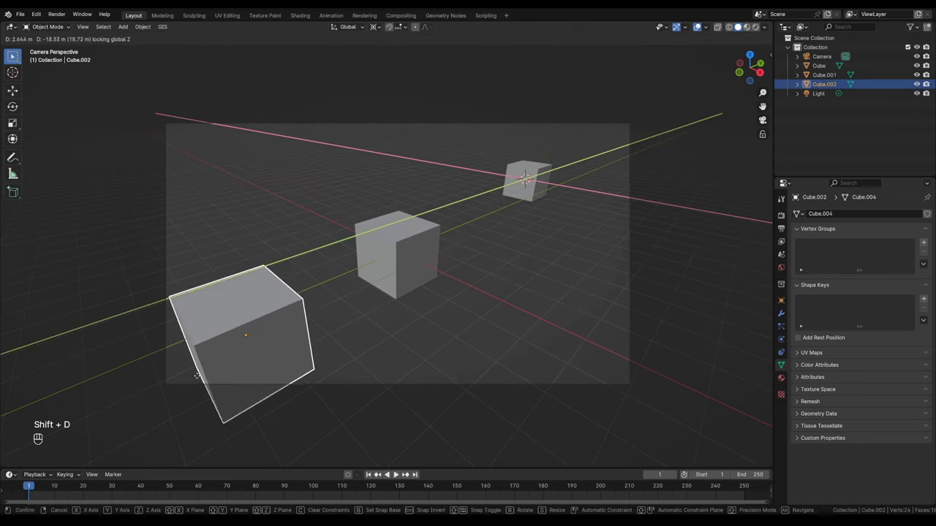
pyautogui.click(222, 348)
pyautogui.press('alt+a')
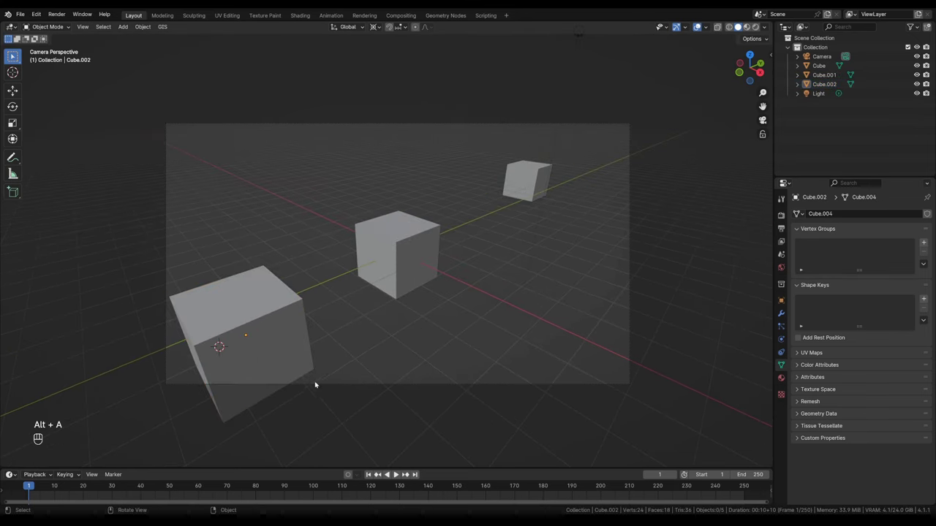
pyautogui.press('q')
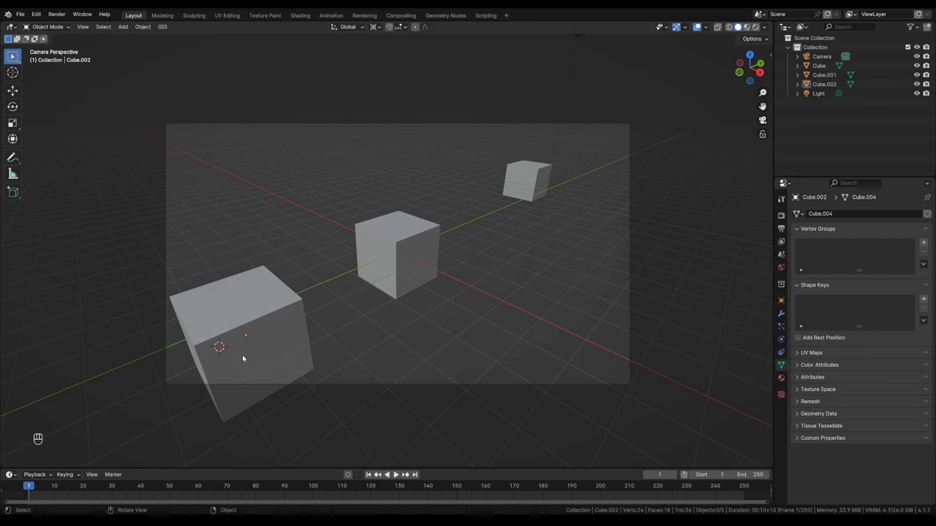
pyautogui.middleClick(385, 259)
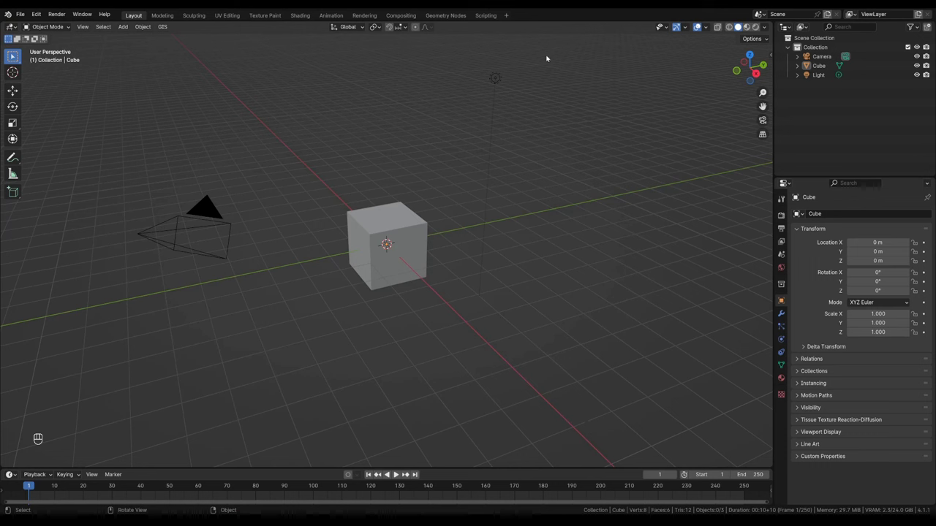
# - Delete the cube and the light so only the camera remains
pyautogui.moveTo(414, 238); pyautogui.dragTo(367, 247)
pyautogui.press('Delete')
pyautogui.moveTo(218, 212); pyautogui.dragTo(779, 336)
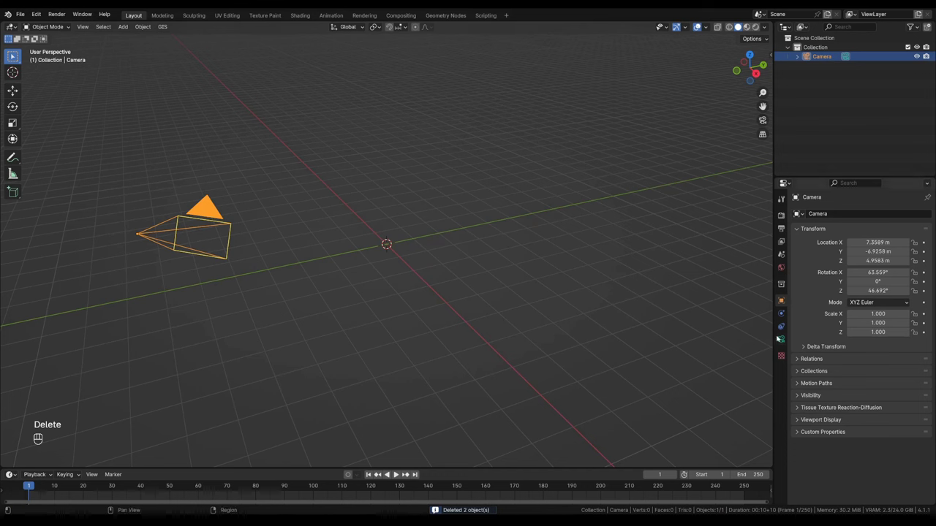
# - Enable camera background images and load PXL_20240401_213010917.jpg as the background
pyautogui.click(782, 339)
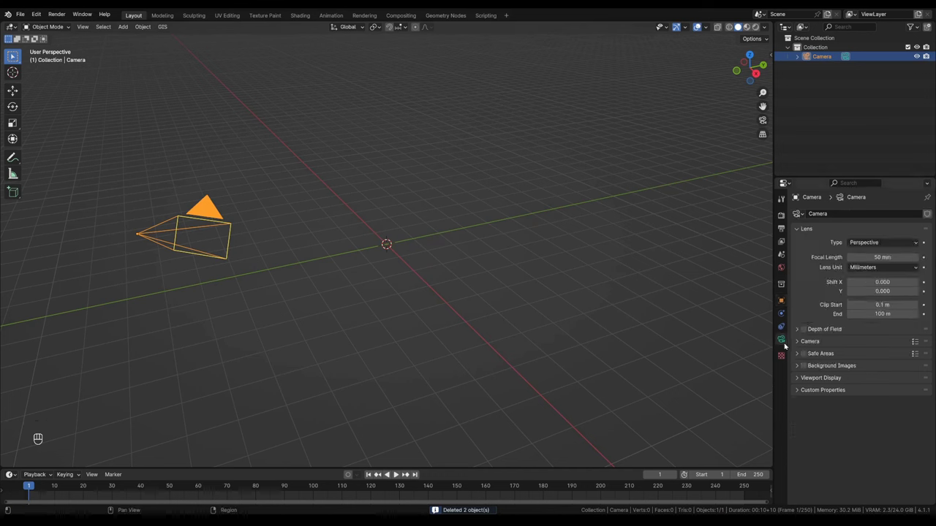
pyautogui.click(798, 369)
pyautogui.click(808, 367)
pyautogui.click(866, 380)
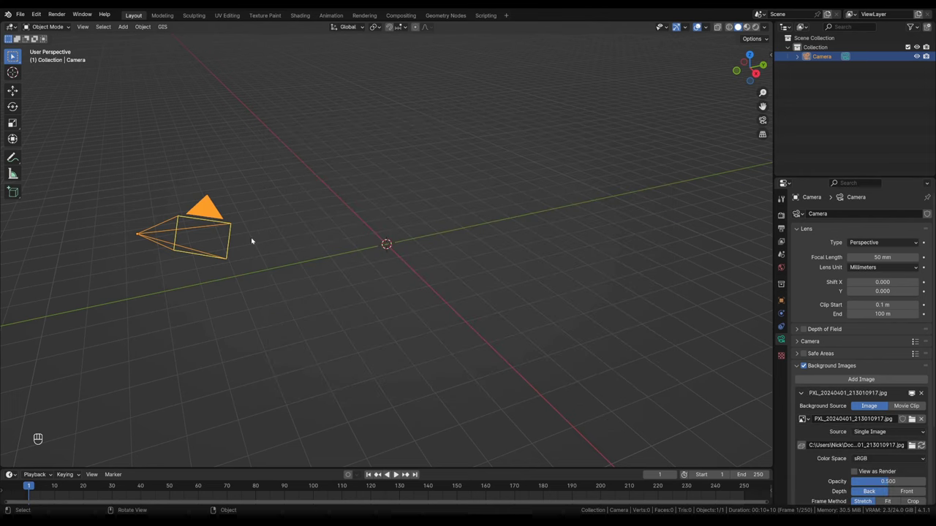
# - Set the background photo's frame method to Crop and its depth to Front
pyautogui.click(764, 122)
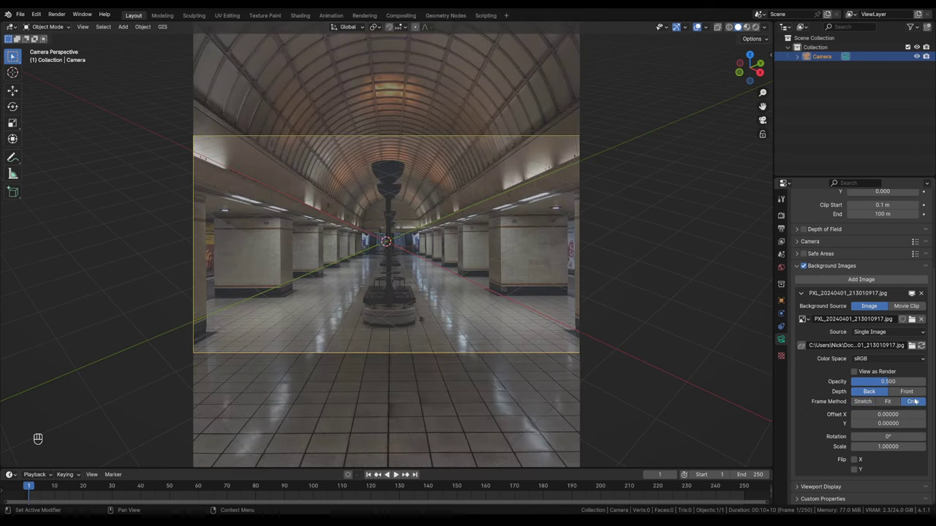
pyautogui.click(908, 395)
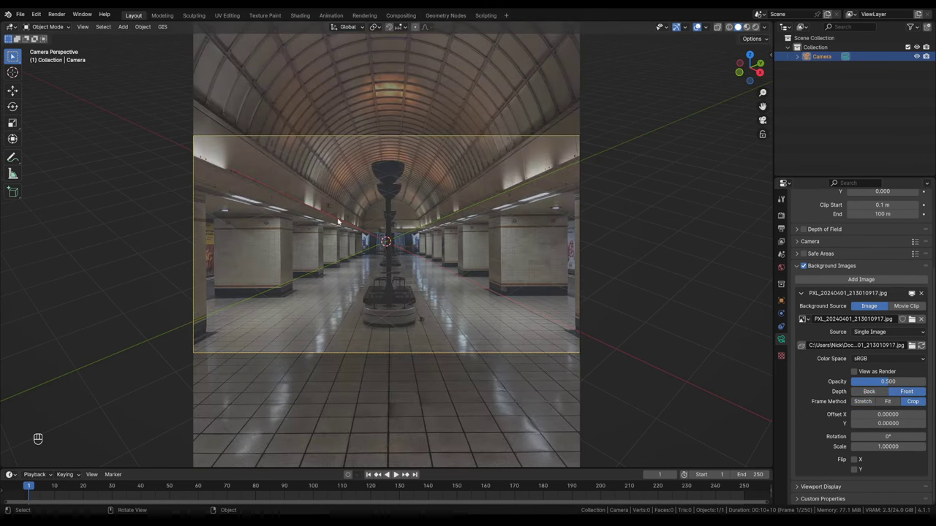
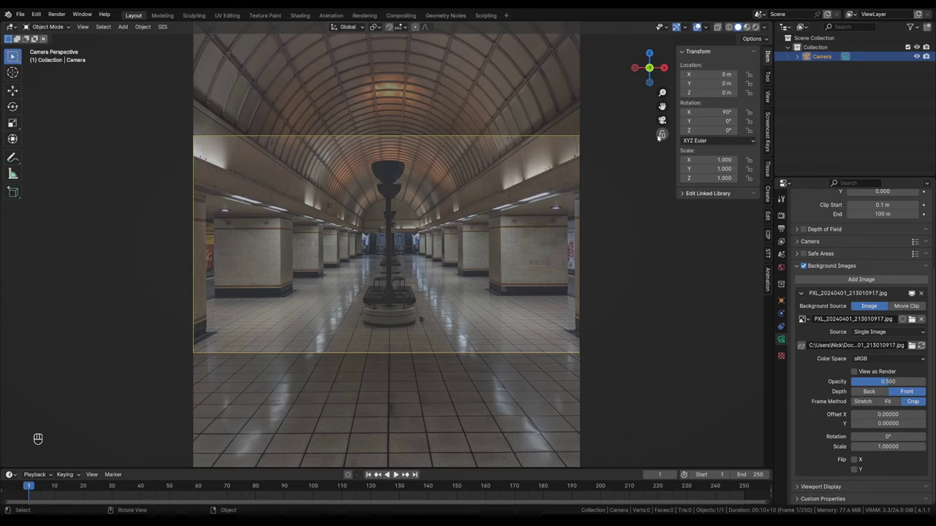
# - Clear the camera's location, raise it to 1.7 m height and look through it
pyautogui.moveTo(418, 252); pyautogui.dragTo(461, 251)
pyautogui.moveTo(407, 257); pyautogui.dragTo(430, 217)
pyautogui.press('g')
pyautogui.press('alt+g')
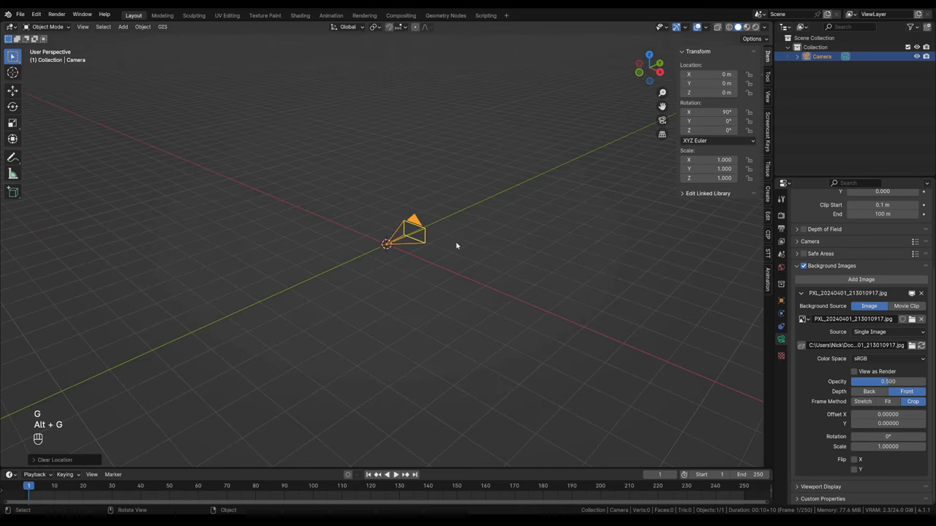
pyautogui.moveTo(472, 247); pyautogui.dragTo(430, 275)
pyautogui.moveTo(425, 271); pyautogui.dragTo(443, 266)
pyautogui.moveTo(446, 290); pyautogui.dragTo(424, 296)
pyautogui.press('g')
pyautogui.moveTo(424, 297); pyautogui.dragTo(407, 275)
pyautogui.middleClick(412, 276)
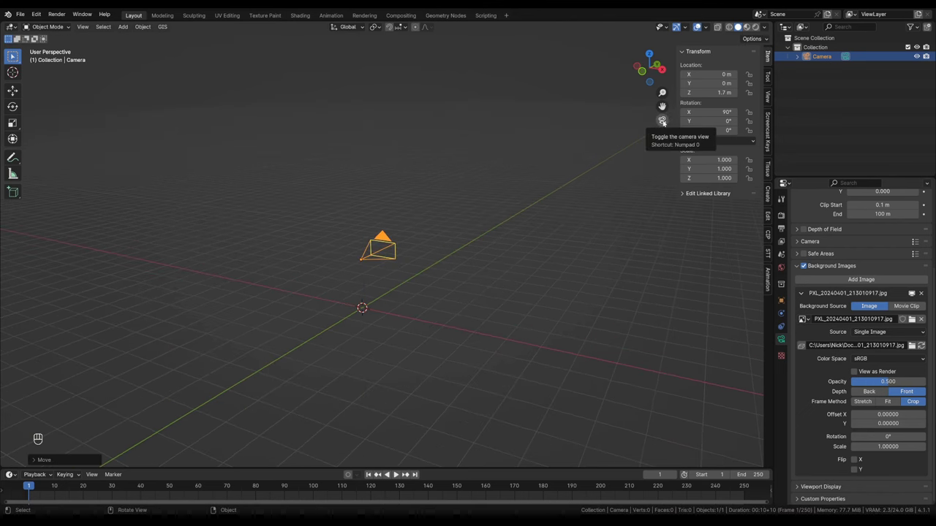
# - Fade the background photo's opacity down to about 0.22 and leave camera view
pyautogui.moveTo(666, 121); pyautogui.dragTo(774, 415)
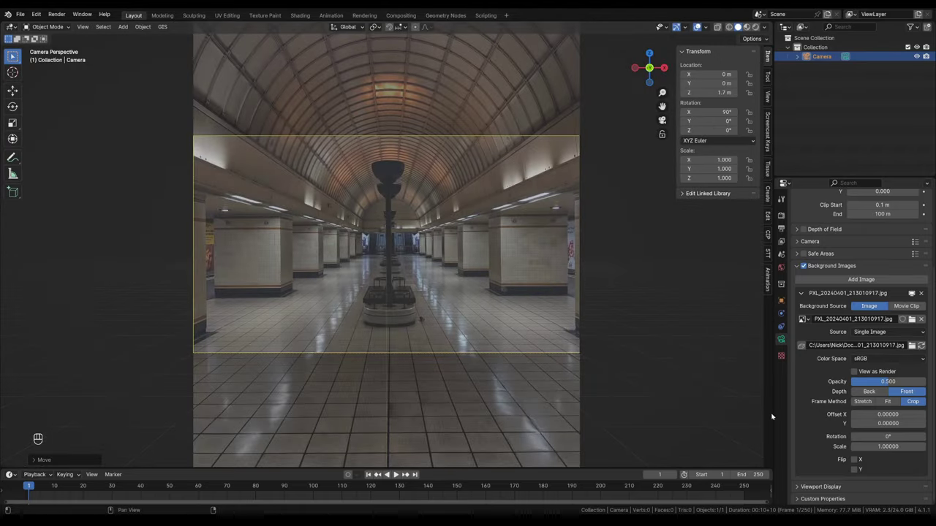
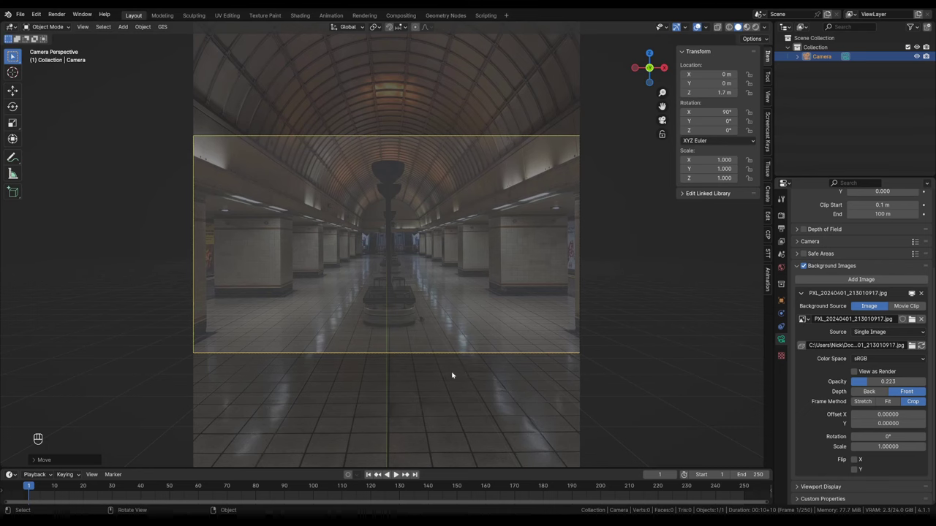
pyautogui.press('KP_Decimal')
pyautogui.moveTo(446, 355); pyautogui.dragTo(413, 378)
pyautogui.moveTo(398, 352); pyautogui.dragTo(379, 353)
pyautogui.moveTo(382, 342); pyautogui.dragTo(342, 353)
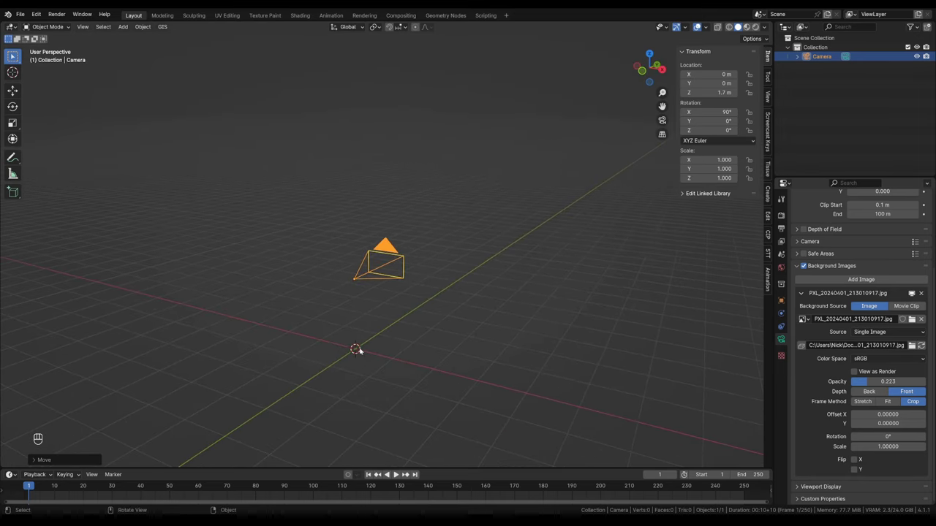
# - Add a plane at the origin and enter Edit Mode on it
pyautogui.press('shift+c')
pyautogui.press('shift+a')
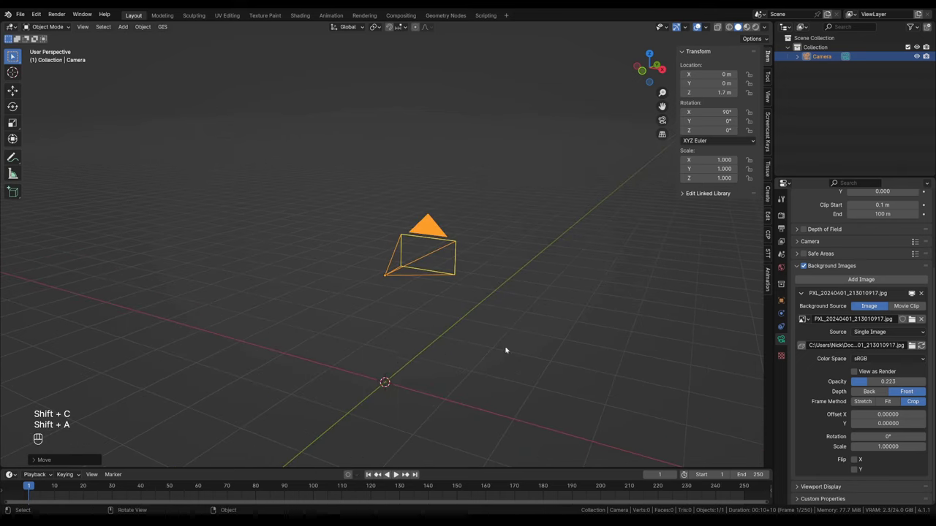
pyautogui.press('shift+a')
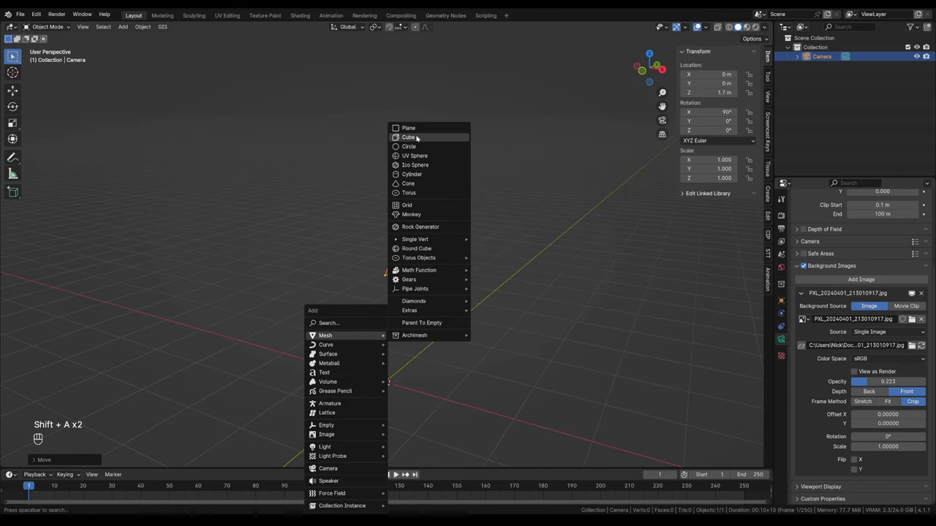
pyautogui.moveTo(454, 345); pyautogui.dragTo(434, 297)
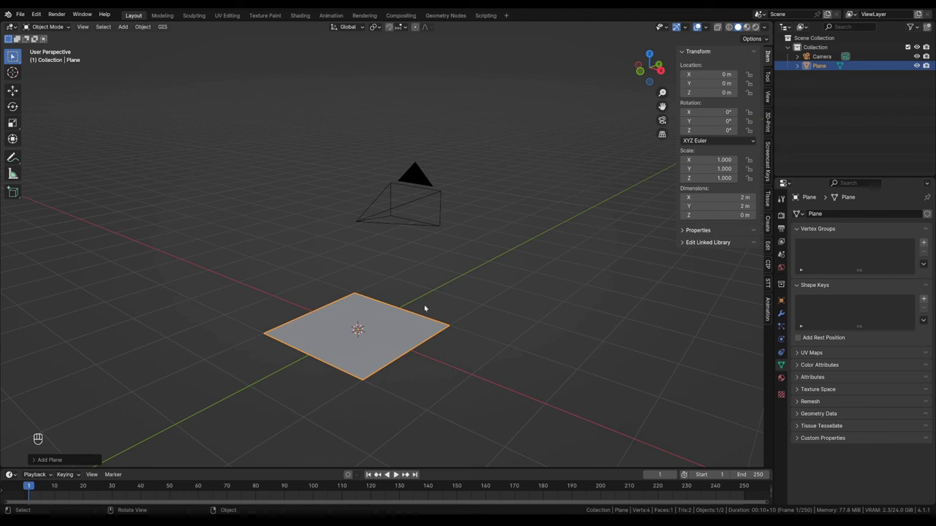
pyautogui.press('Tab')
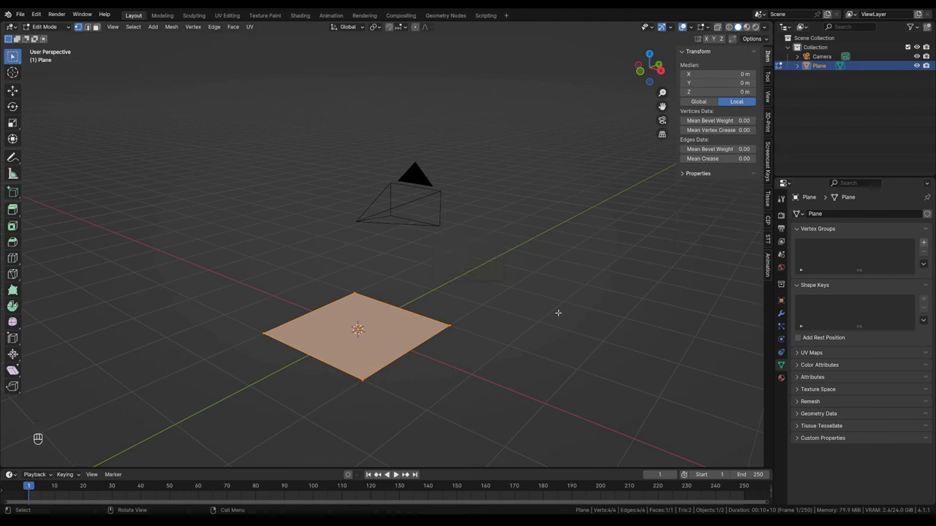
# - Scale the plane down and extrude its face up into a 5 cm-thick slab
pyautogui.press('s')
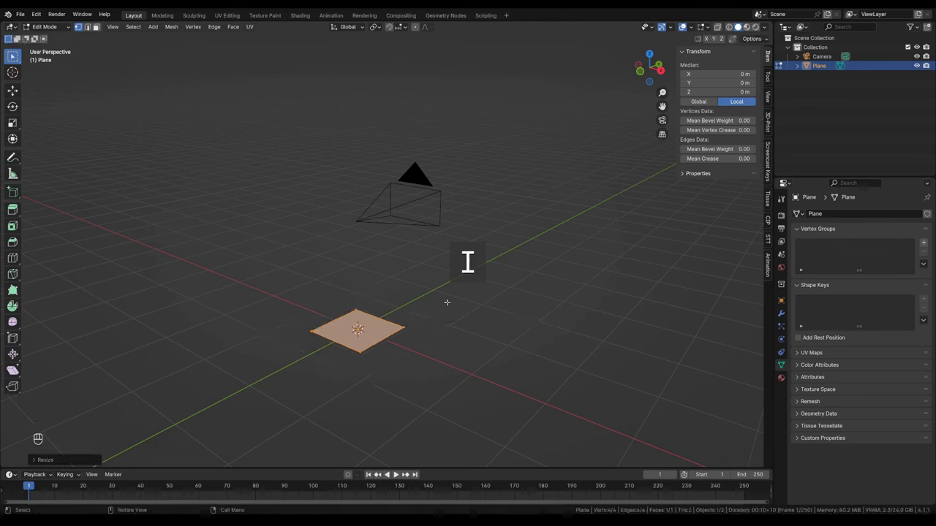
pyautogui.press('i')
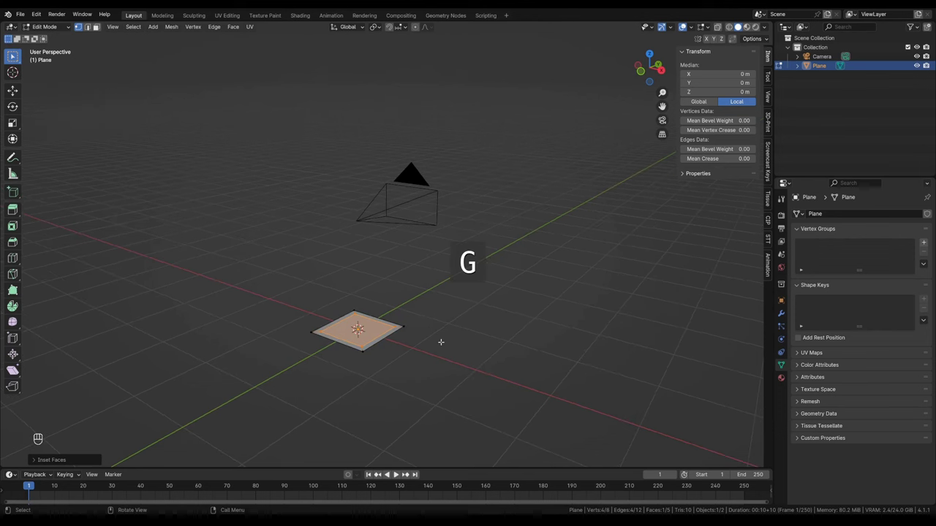
pyautogui.press('g')
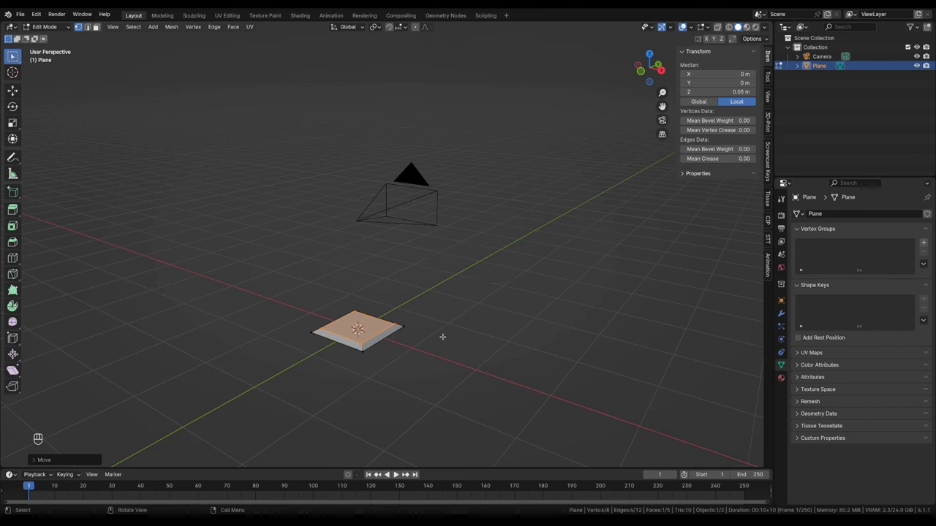
pyautogui.press('Tab')
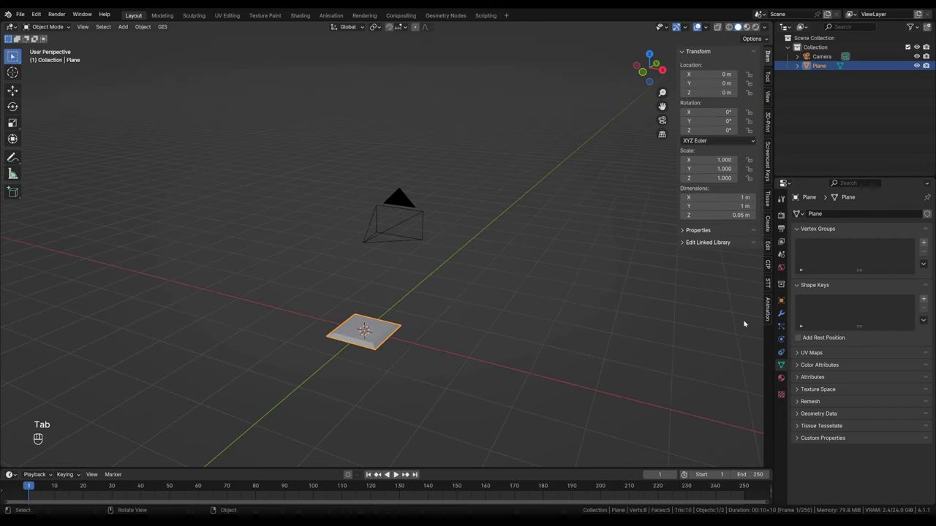
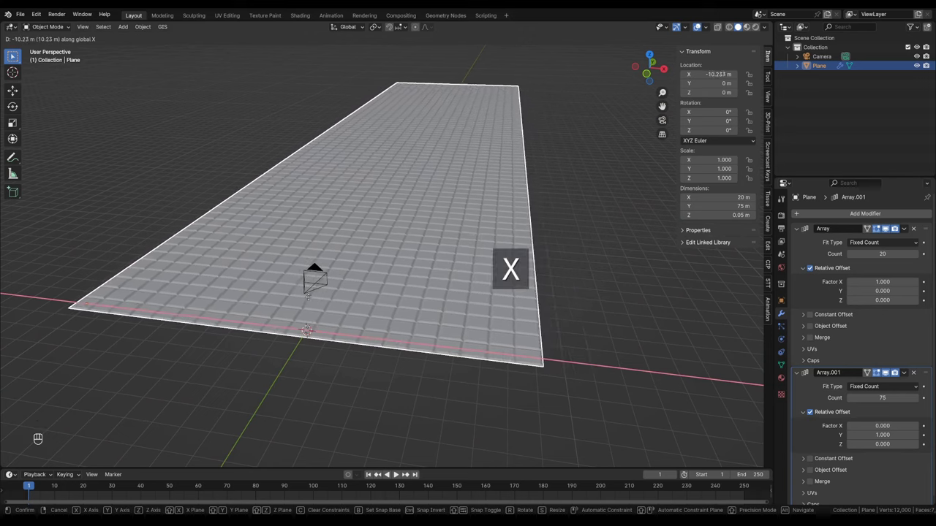
# - Move the 20 by 75 tiled floor along Y and confirm its off-centre position
pyautogui.press('g')
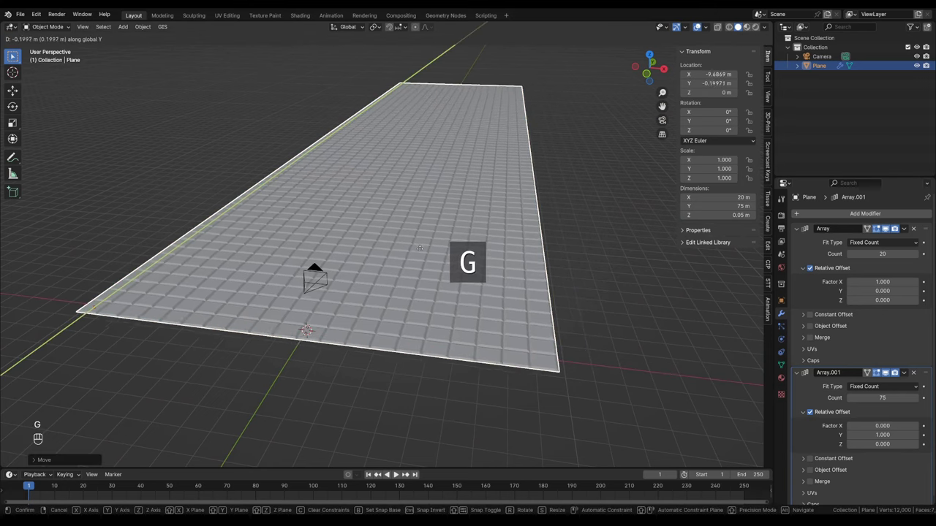
pyautogui.middleClick(488, 285)
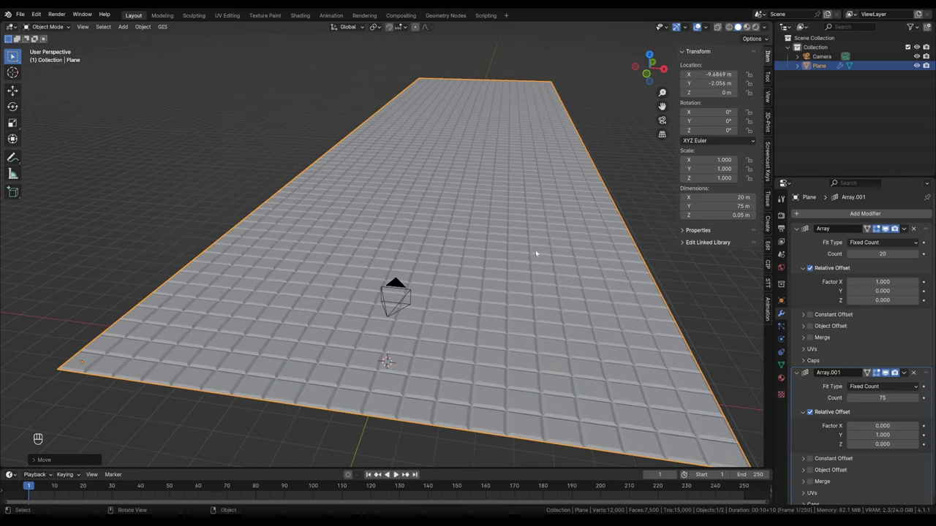
# - In camera view, scale the tiled floor down to about 0.36 of its size
pyautogui.moveTo(665, 118); pyautogui.dragTo(526, 138)
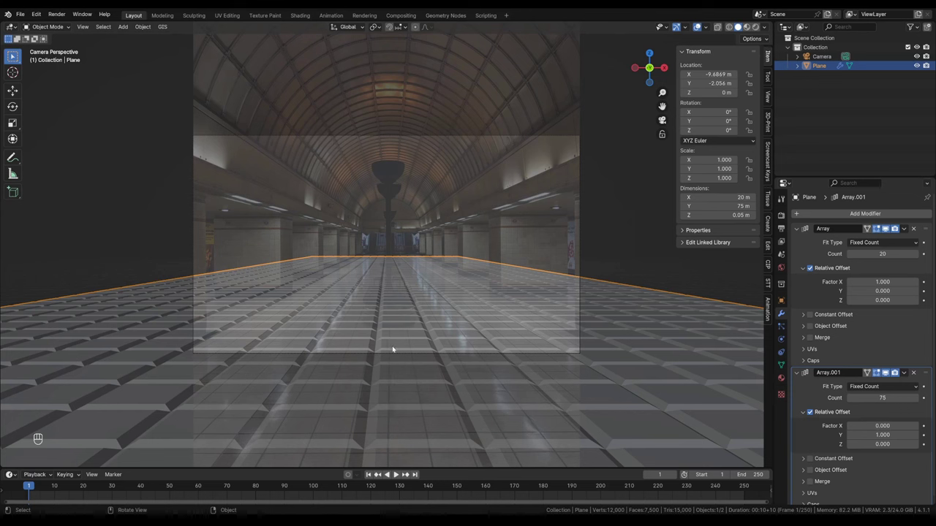
pyautogui.click(404, 345)
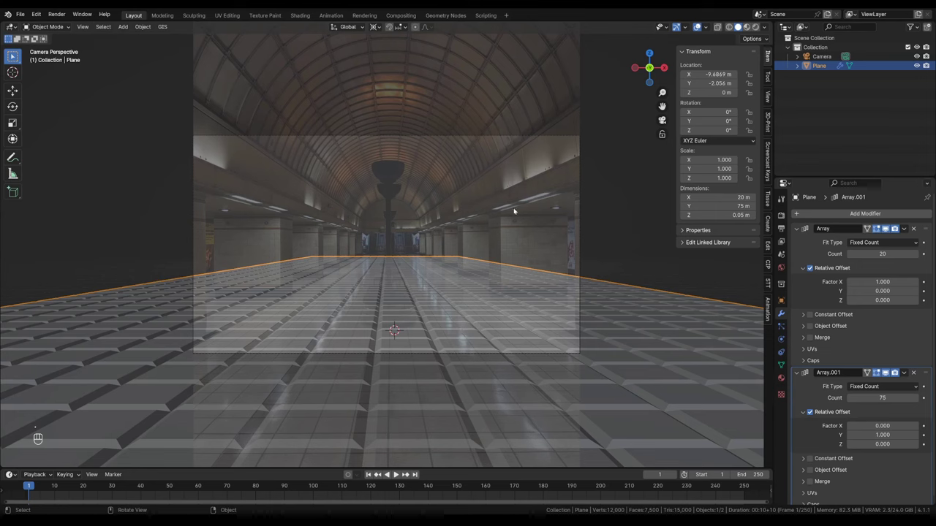
pyautogui.press('s')
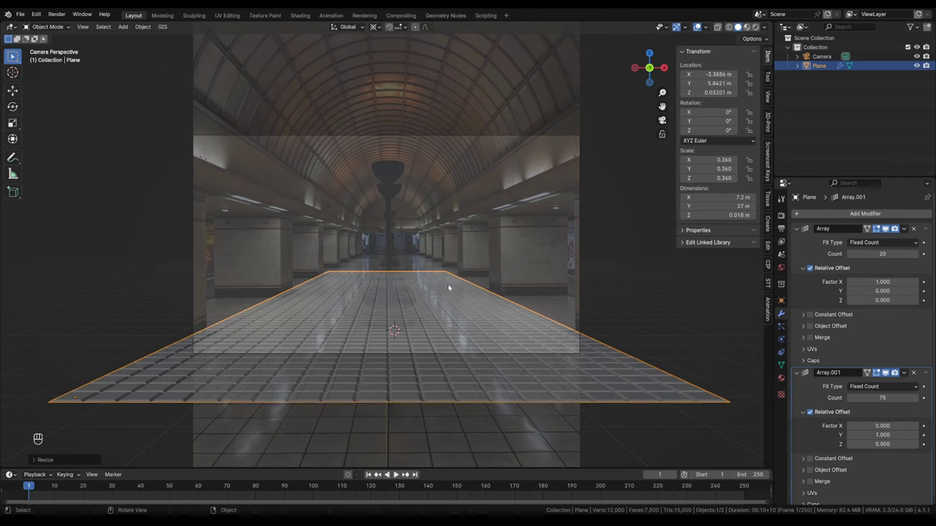
pyautogui.moveTo(582, 241); pyautogui.dragTo(581, 242)
pyautogui.moveTo(581, 243); pyautogui.dragTo(392, 357)
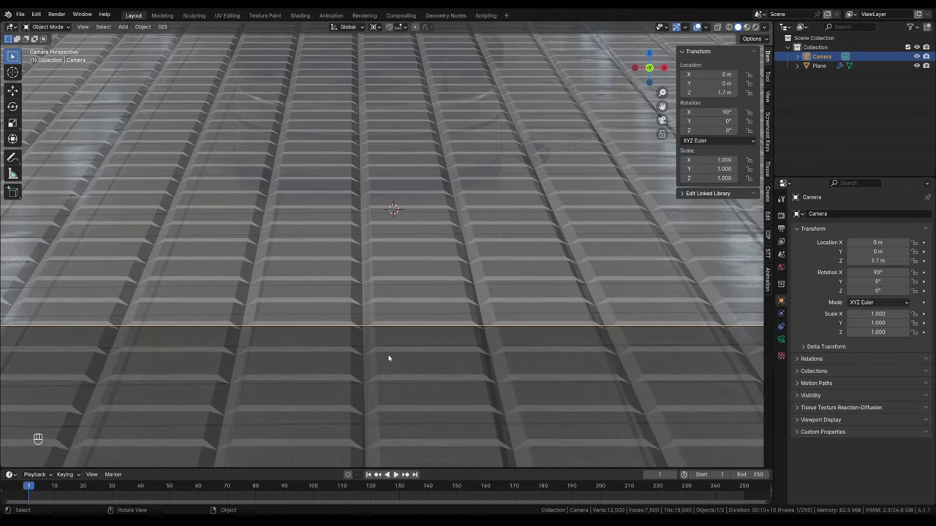
pyautogui.moveTo(366, 365); pyautogui.dragTo(469, 273)
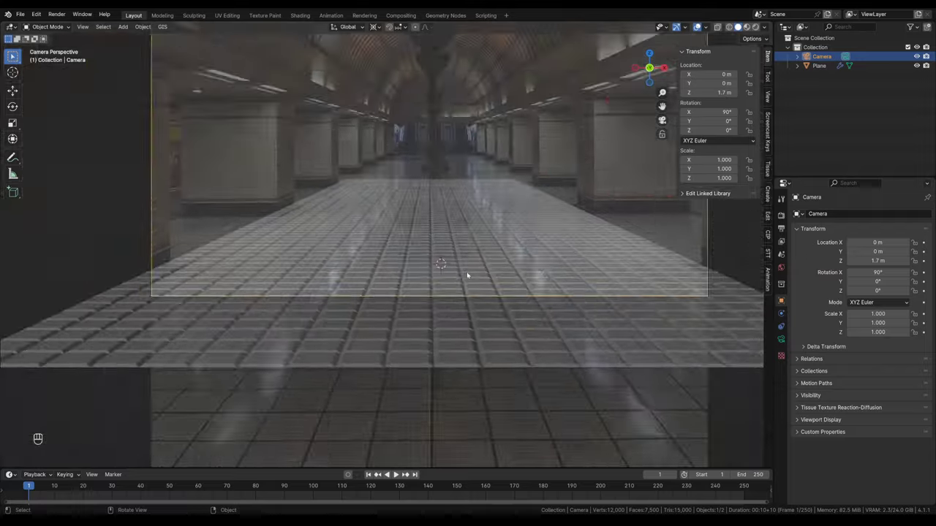
# - Select the camera and nudge its position to match the station photo
pyautogui.press('g')
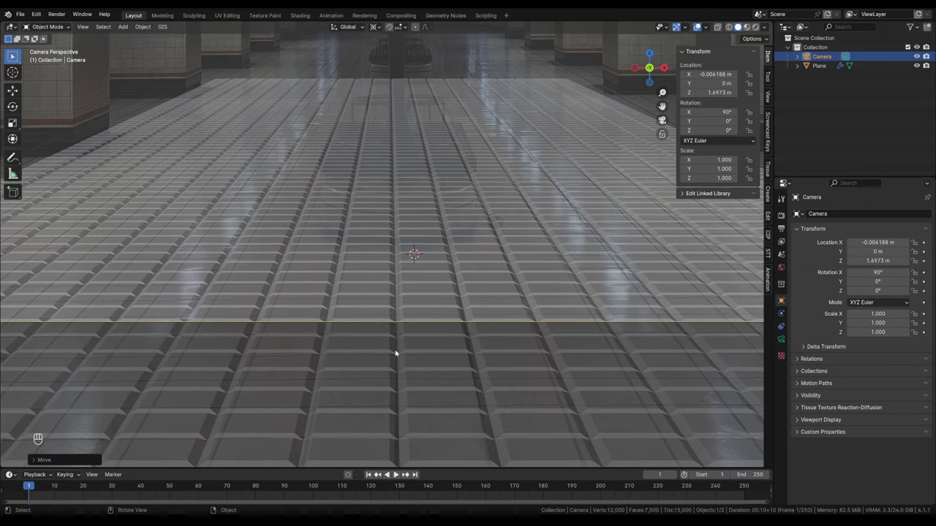
pyautogui.press('d')
pyautogui.moveTo(394, 283); pyautogui.dragTo(516, 165)
pyautogui.press('d')
pyautogui.press('g')
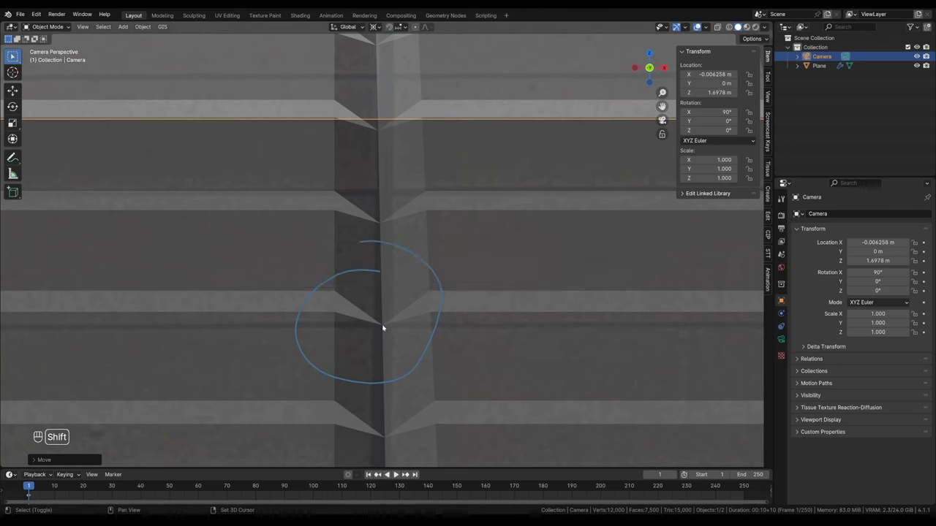
pyautogui.middleClick(386, 326)
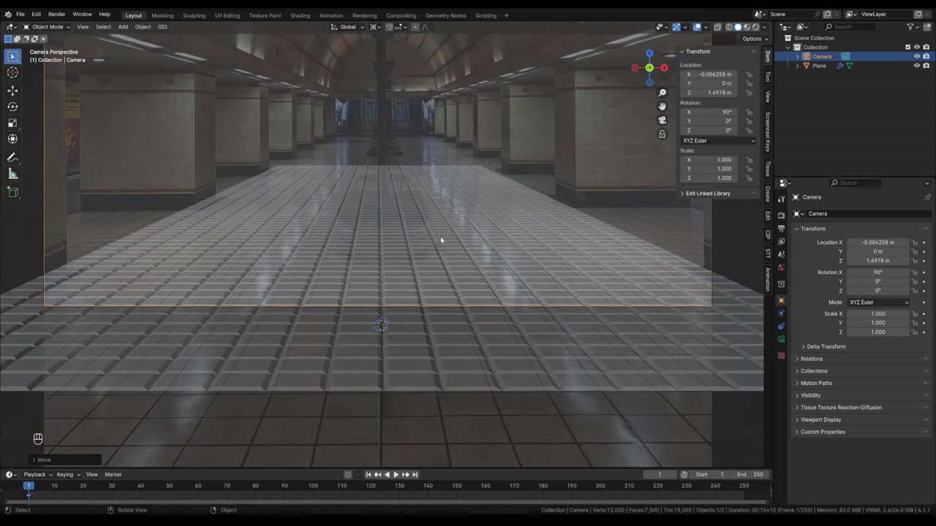
pyautogui.moveTo(462, 207); pyautogui.dragTo(457, 275)
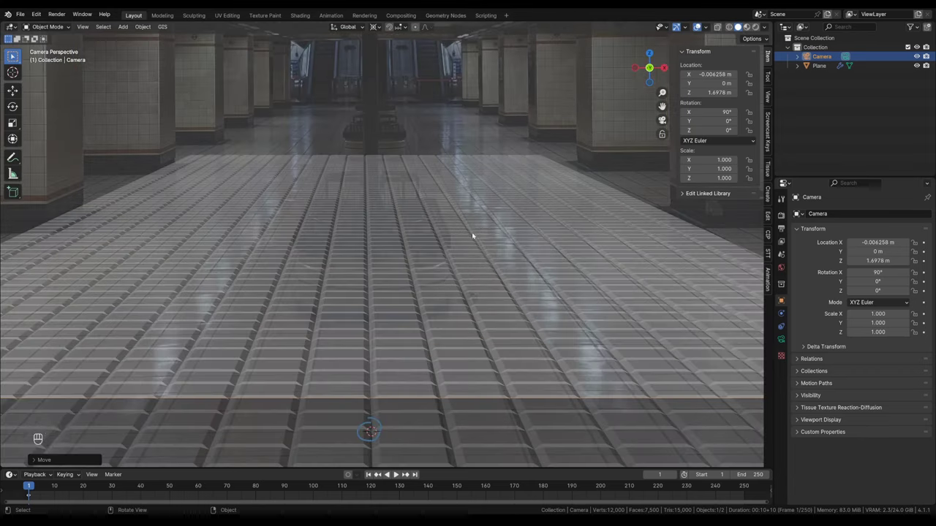
pyautogui.middleClick(504, 209)
# - Turn the camera about 0.45° around Z so the floor rows line up with the photo
pyautogui.press('r')
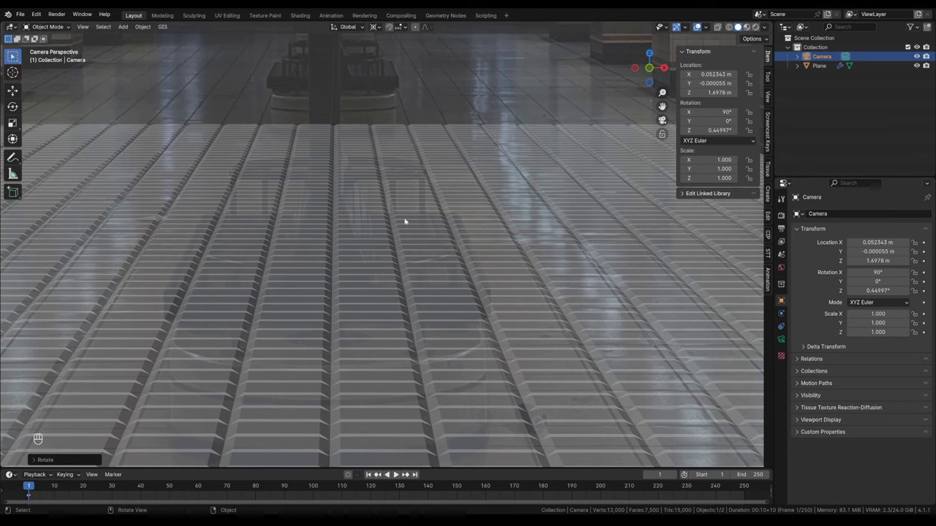
pyautogui.moveTo(284, 183); pyautogui.dragTo(404, 196)
pyautogui.moveTo(406, 196); pyautogui.dragTo(455, 206)
pyautogui.click(466, 204)
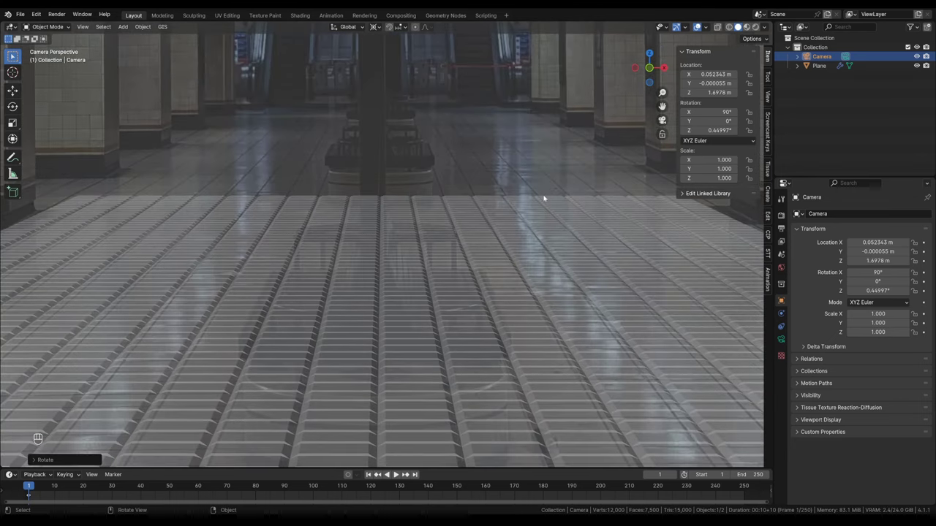
# - Tilt the camera around its local X axis and check the floor against the platform
pyautogui.press('r')
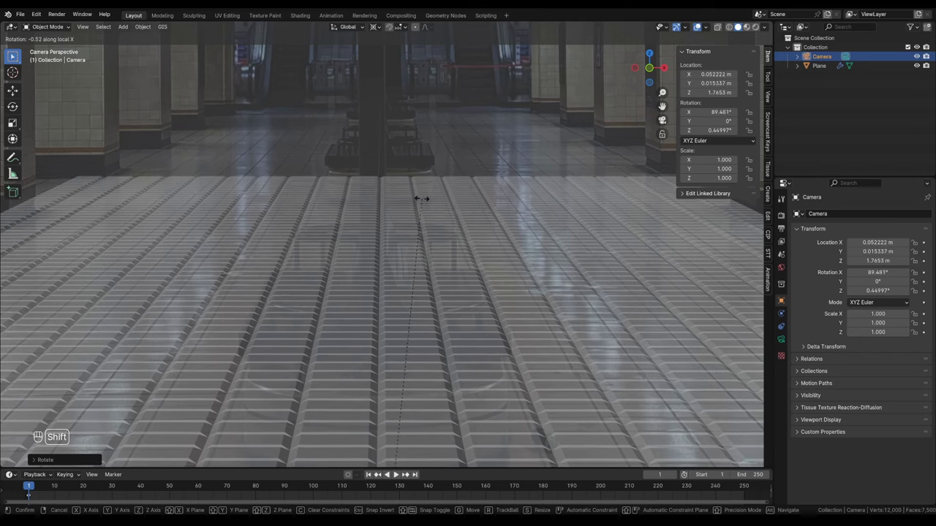
pyautogui.moveTo(463, 281); pyautogui.dragTo(438, 222)
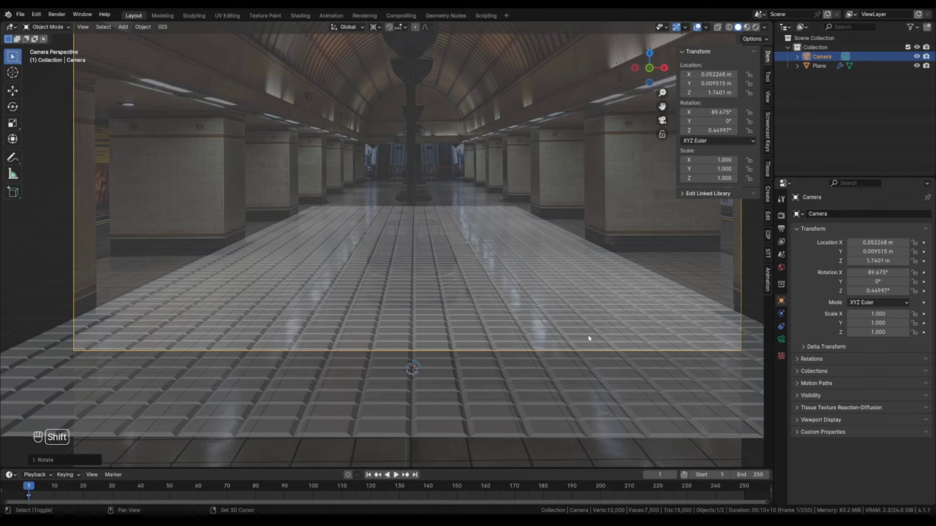
pyautogui.moveTo(532, 337); pyautogui.dragTo(453, 339)
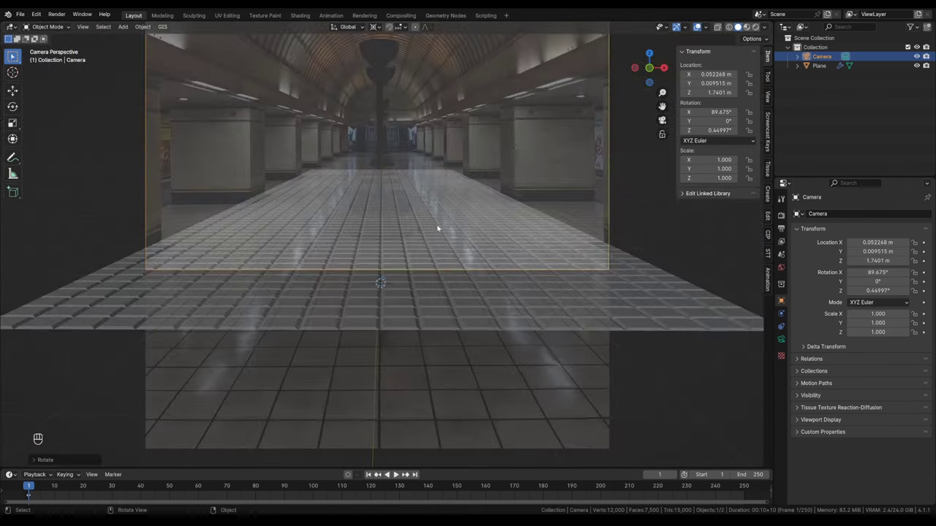
pyautogui.moveTo(390, 264); pyautogui.dragTo(416, 294)
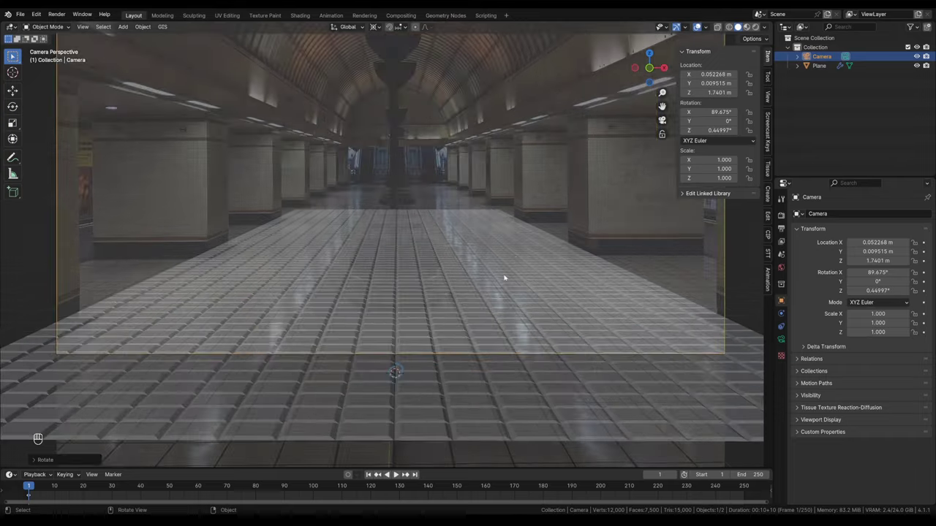
pyautogui.moveTo(518, 247); pyautogui.dragTo(464, 247)
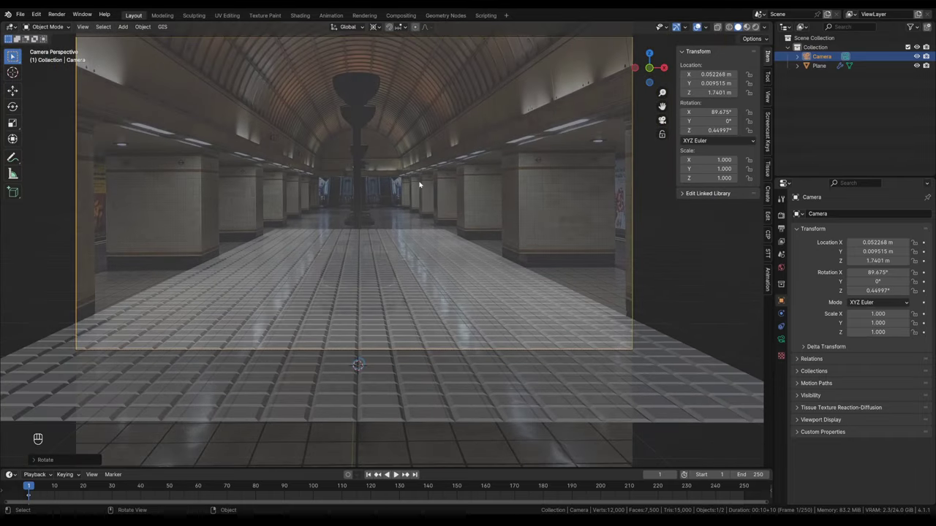
# - Dolly the camera forward to about Y 1.68 m, keeping the floor lined up with the photo
pyautogui.press('q')
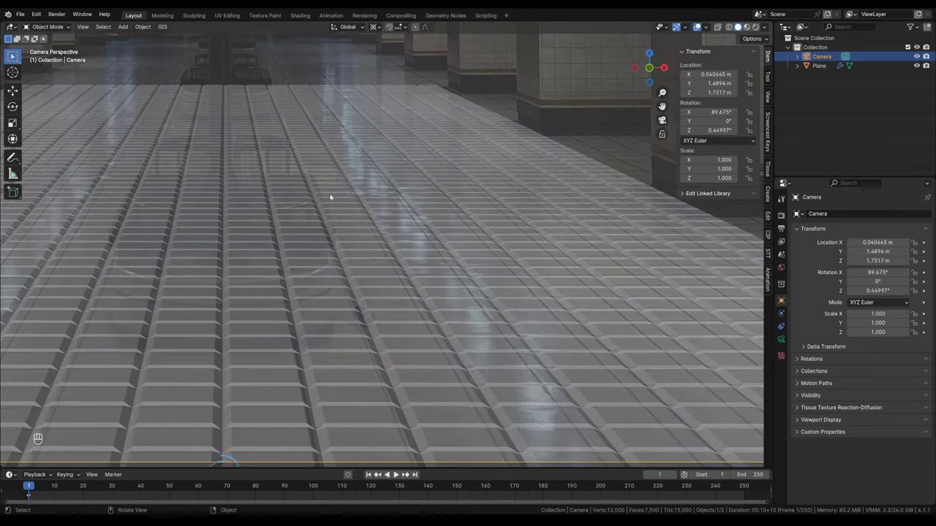
pyautogui.press('q')
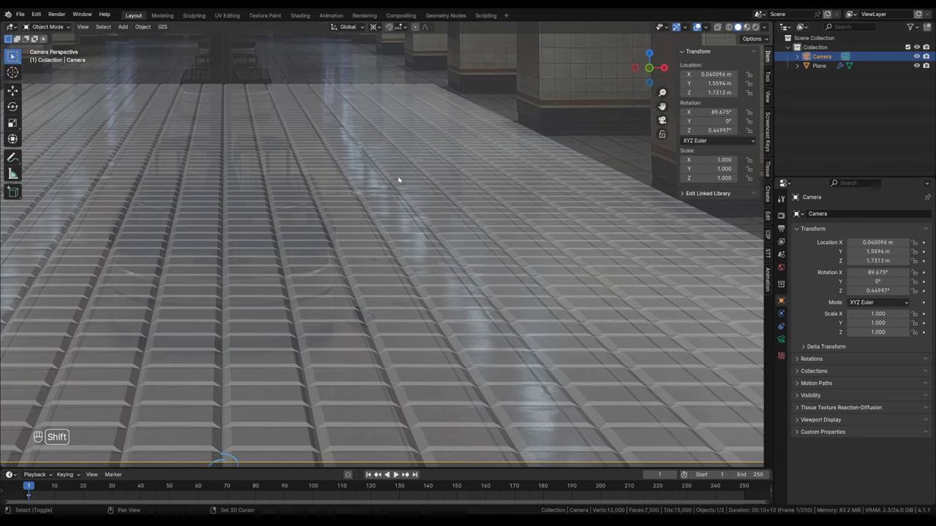
pyautogui.moveTo(350, 209); pyautogui.dragTo(381, 217)
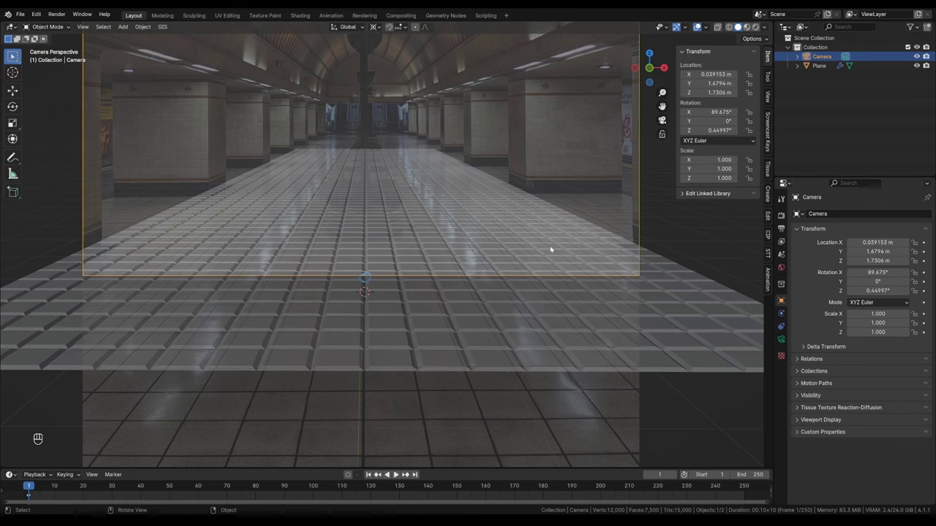
# - Scale the tiled floor down to about 0.335 so its edges match the platform
pyautogui.press('s')
pyautogui.click(460, 313)
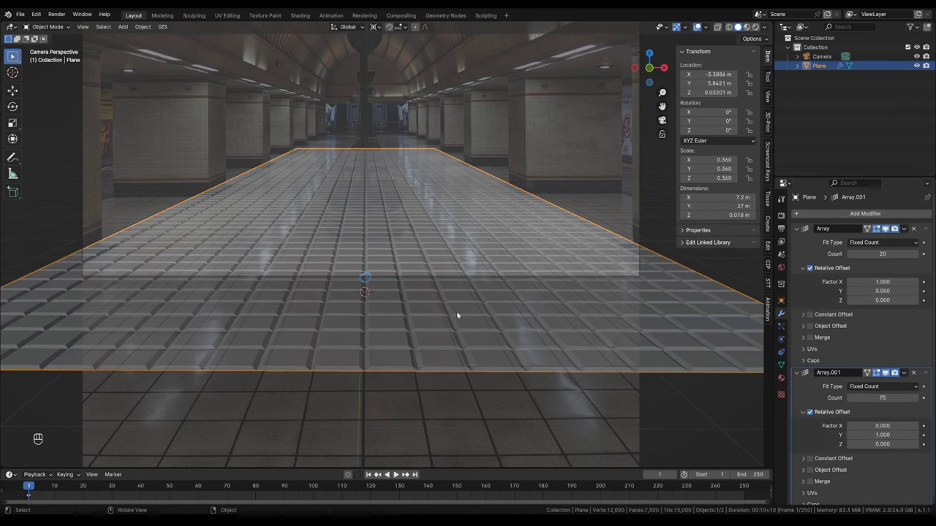
pyautogui.press('s')
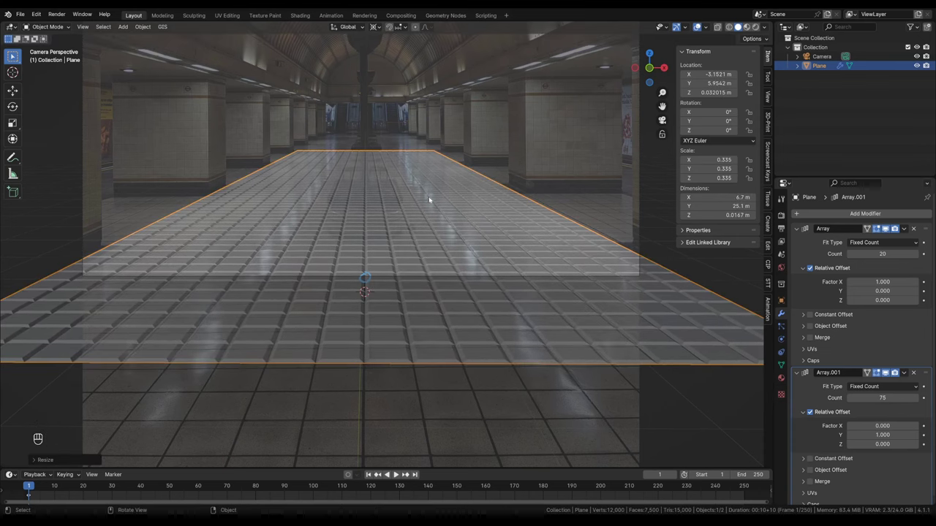
pyautogui.moveTo(441, 226); pyautogui.dragTo(404, 261)
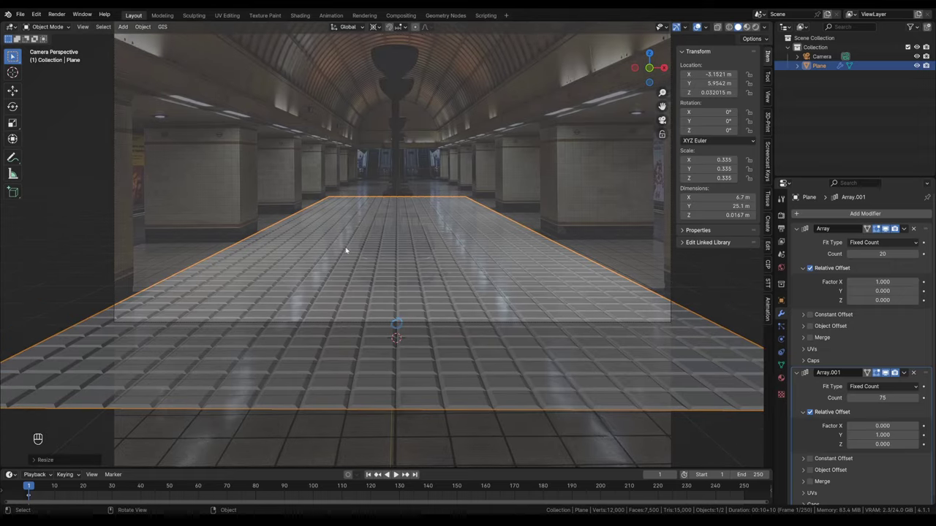
pyautogui.moveTo(424, 255); pyautogui.dragTo(410, 265)
pyautogui.middleClick(660, 225)
# - Check the whole camera frame for alignment and bring up the add-object mesh list
pyautogui.moveTo(519, 249); pyautogui.dragTo(465, 283)
pyautogui.moveTo(465, 283); pyautogui.dragTo(409, 293)
pyautogui.moveTo(412, 273); pyautogui.dragTo(445, 219)
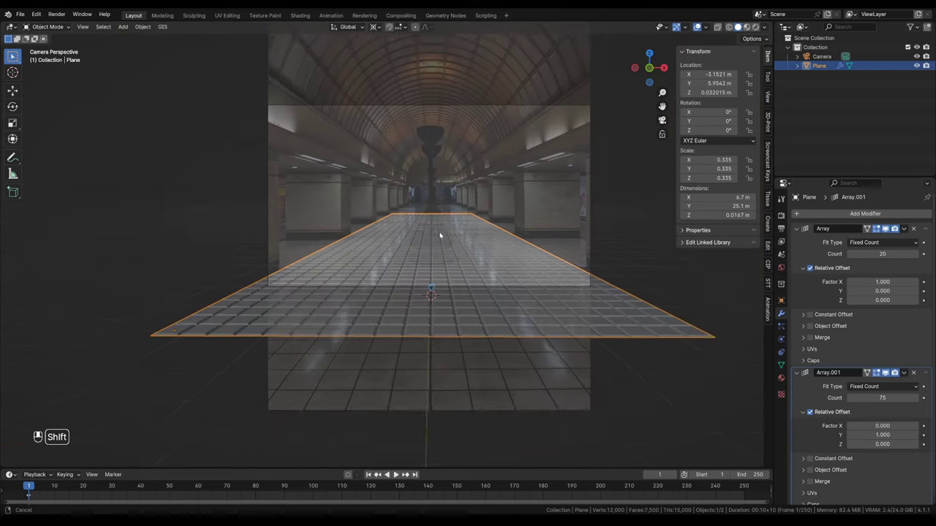
pyautogui.middleClick(419, 281)
pyautogui.middleClick(413, 283)
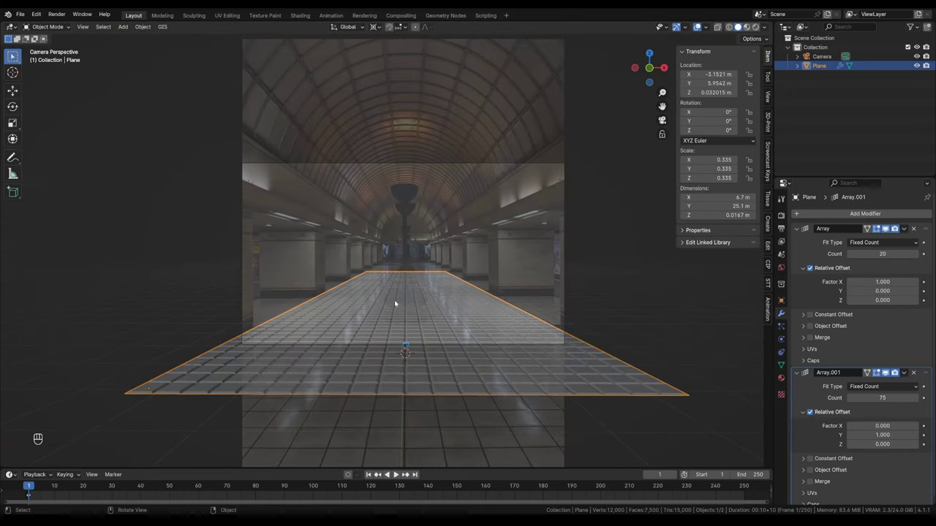
pyautogui.middleClick(402, 285)
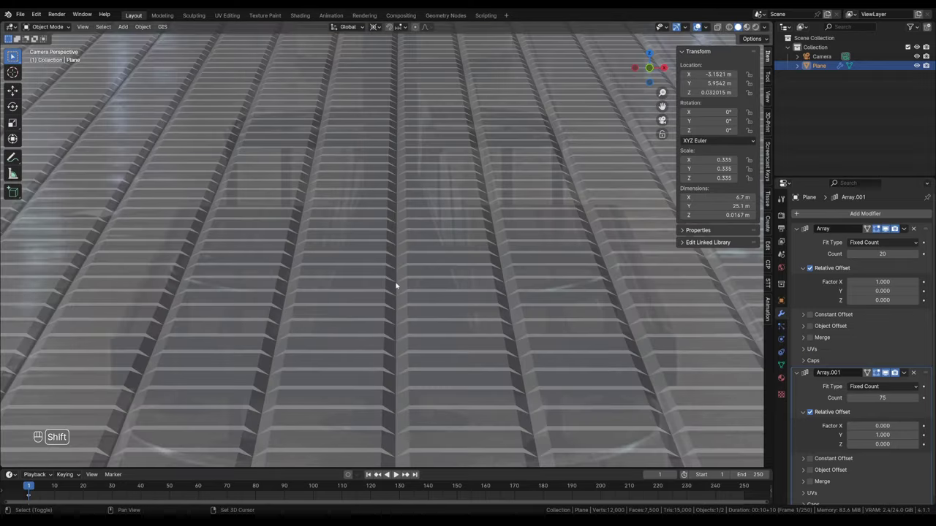
pyautogui.middleClick(404, 288)
pyautogui.press('shift+a')
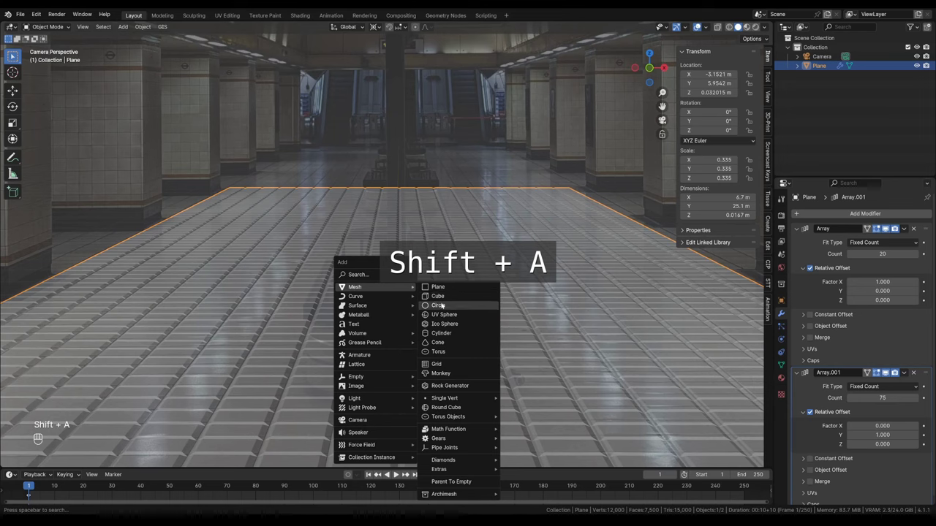
# - Stand the circle upright and, pivoting about the 3D cursor, enlarge it to fit the tunnel arch
pyautogui.press('r')
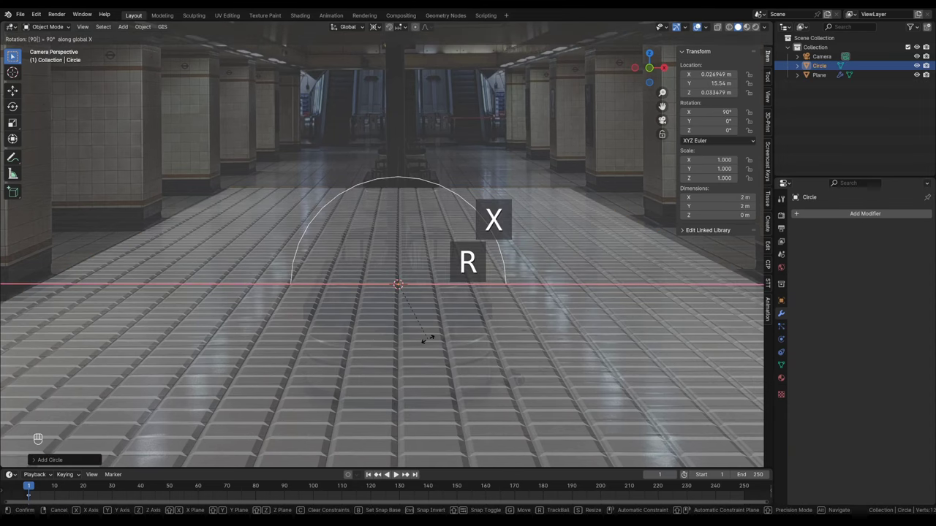
pyautogui.press('g')
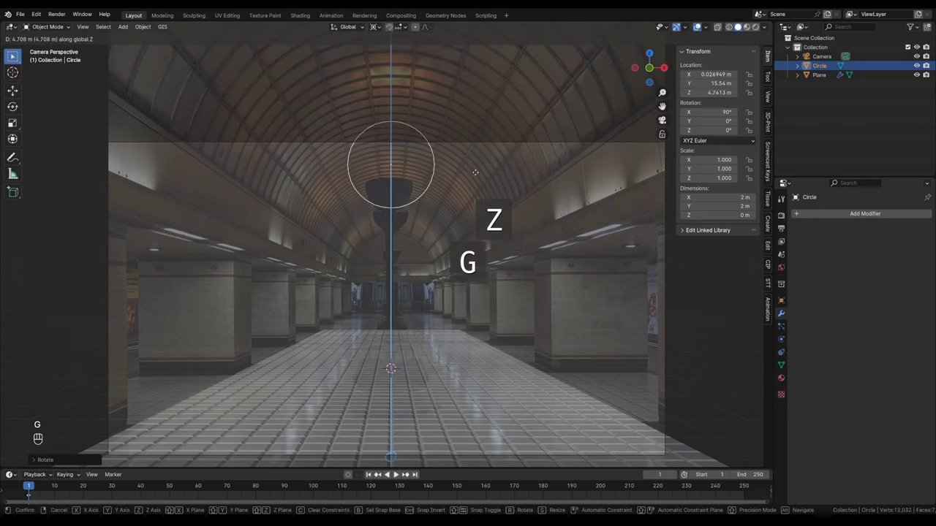
pyautogui.press('Tab')
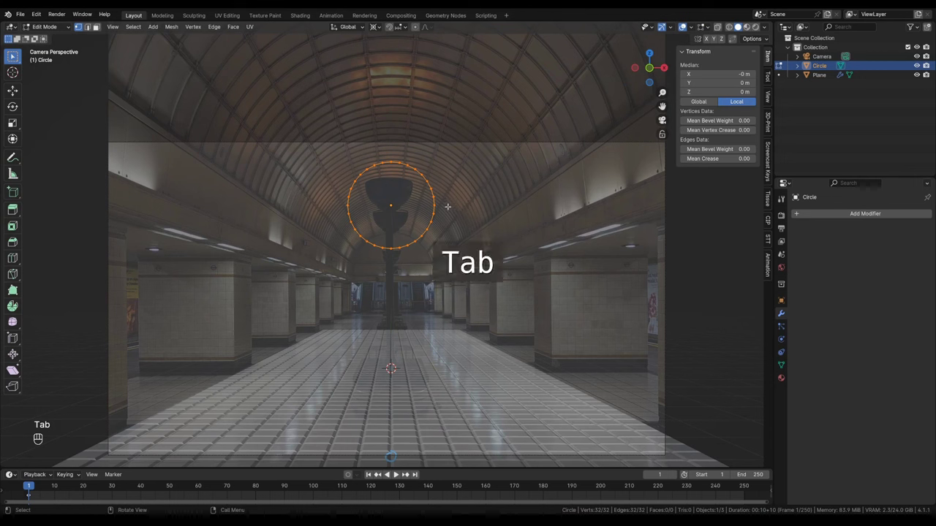
pyautogui.press('s')
pyautogui.press('.')
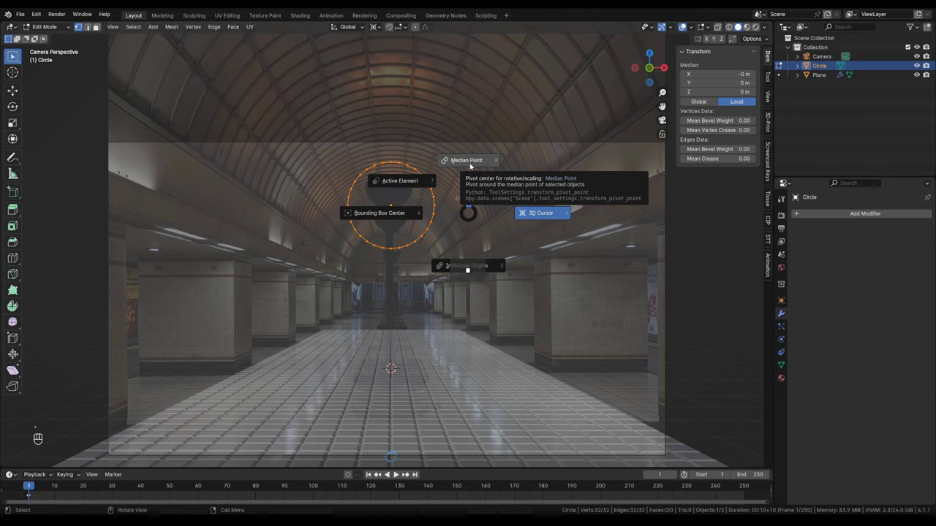
pyautogui.press('.')
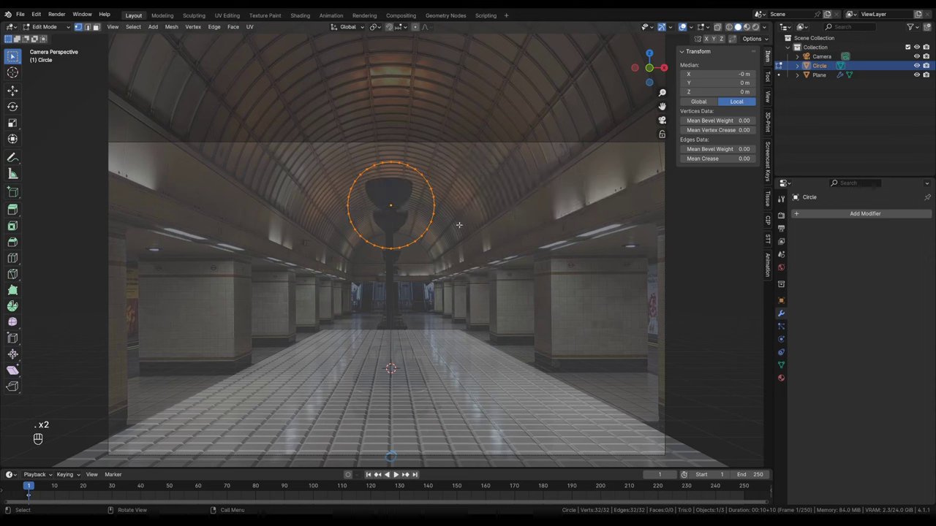
pyautogui.press('s')
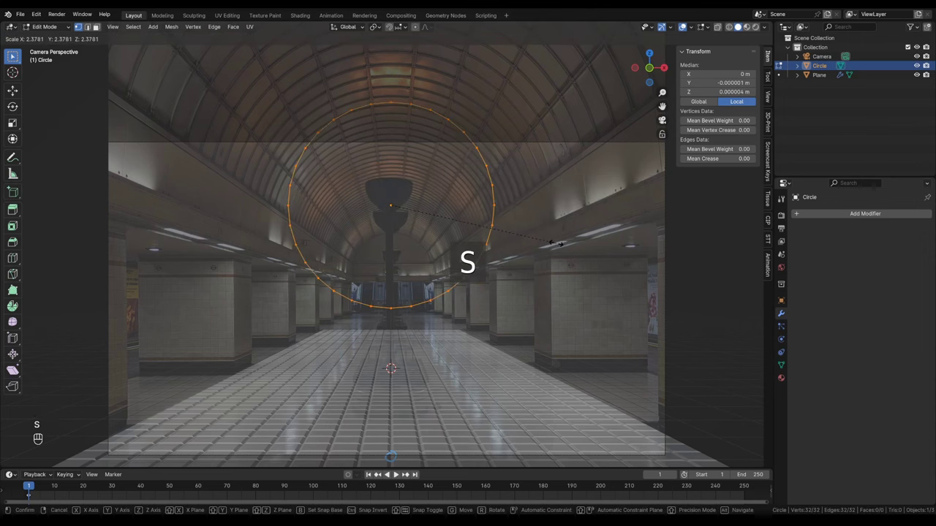
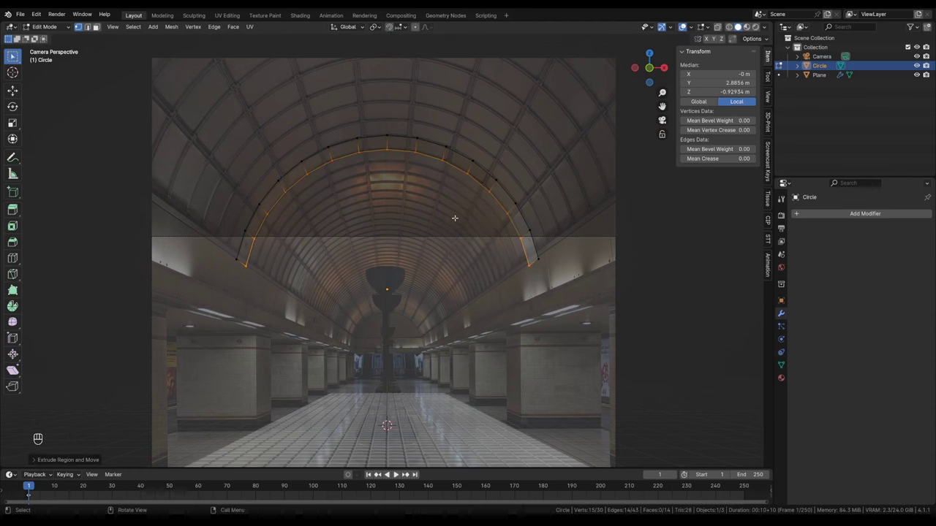
# - Extrude the arch edge repeatedly along the platform into a long curved vault ceiling mesh
pyautogui.press('shift+r')
pyautogui.press('shift+r')
pyautogui.press('shift+r')
pyautogui.press('shift+r')
pyautogui.press('shift+r')
pyautogui.press('shift+r')
pyautogui.press('shift+r')
pyautogui.press('shift+r')
pyautogui.press('shift+r')
pyautogui.press('shift+r')
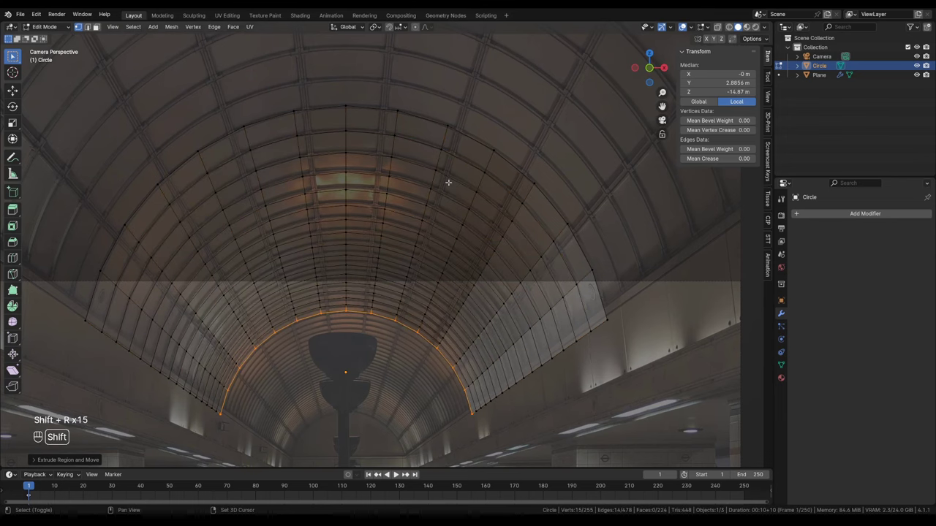
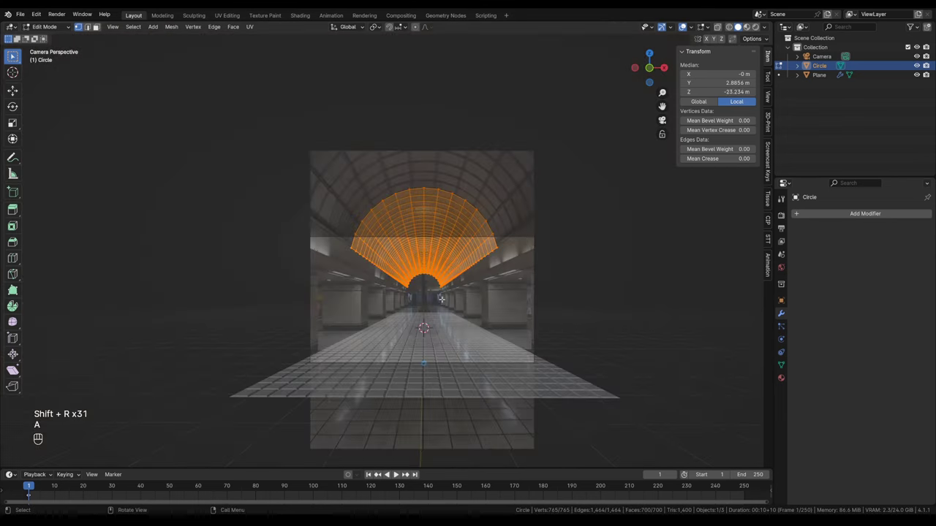
pyautogui.press('Tab')
# - Orbit out of the camera view to inspect the arched ceiling over the tiled floor
pyautogui.middleClick(560, 210)
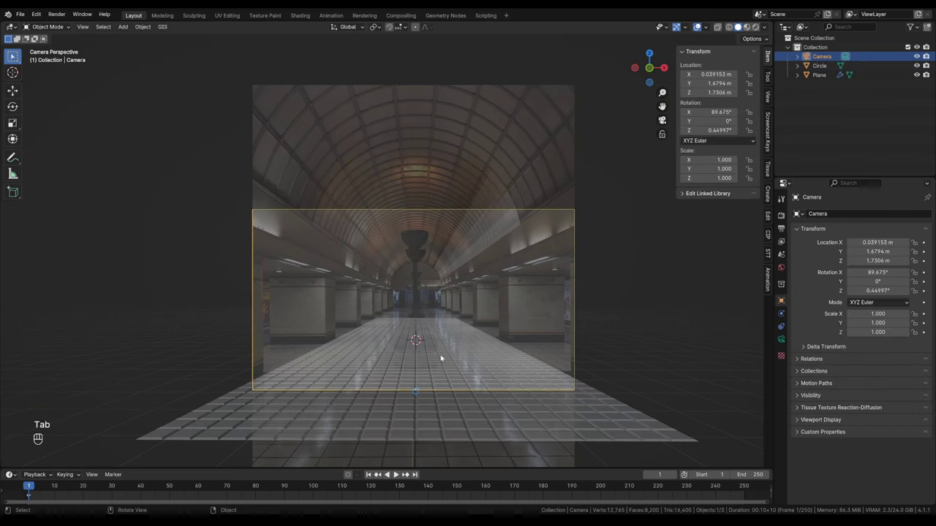
pyautogui.middleClick(443, 356)
pyautogui.click(408, 325)
pyautogui.click(484, 166)
pyautogui.click(399, 288)
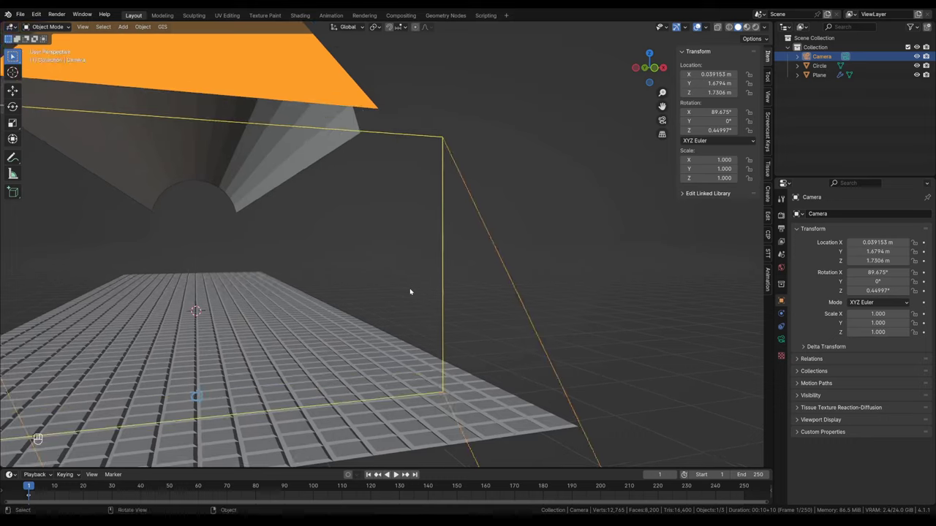
pyautogui.press('KP_Decimal')
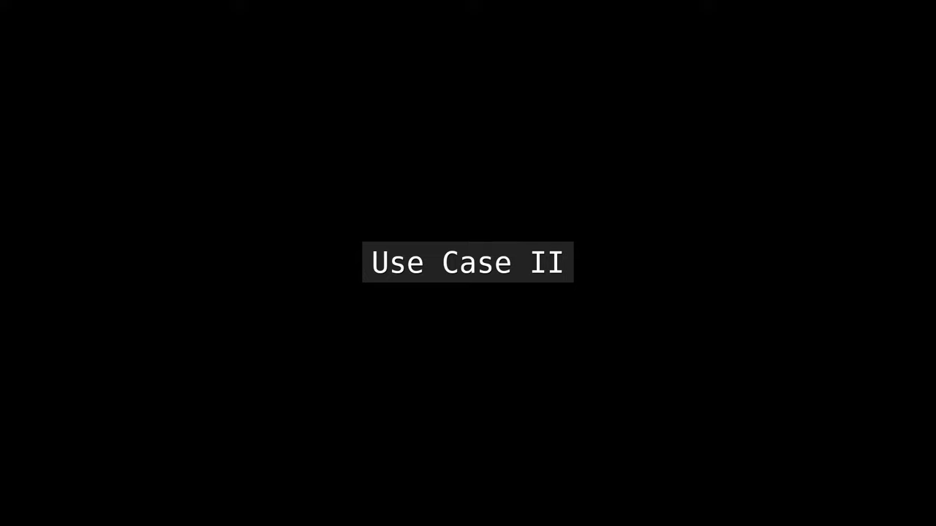
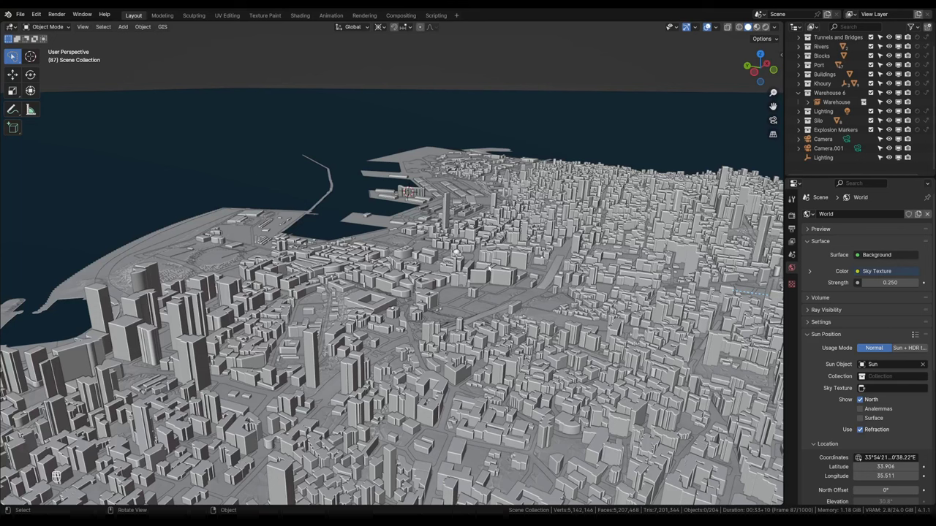
# - Add Camera.002 with clip end 10000 m and move it over the city model
pyautogui.press('shift+a')
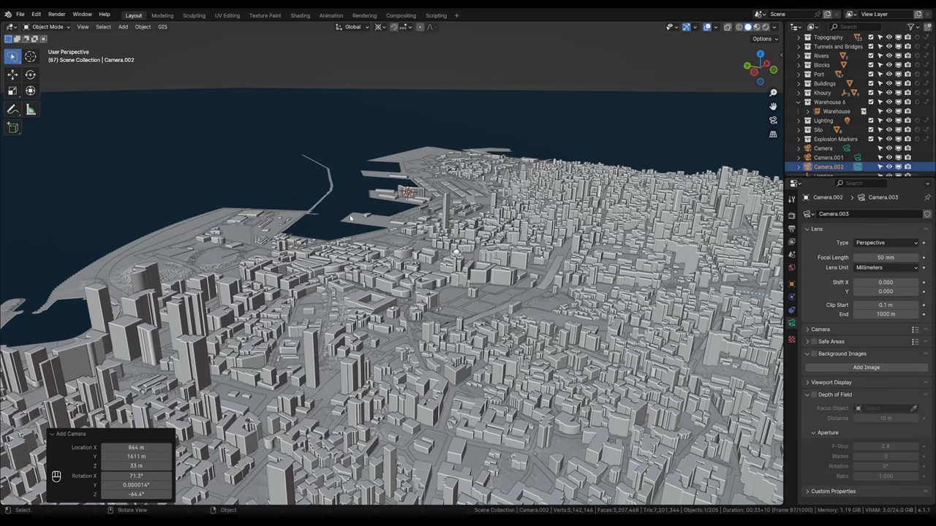
pyautogui.moveTo(86, 30); pyautogui.dragTo(292, 182)
pyautogui.moveTo(291, 182); pyautogui.dragTo(254, 377)
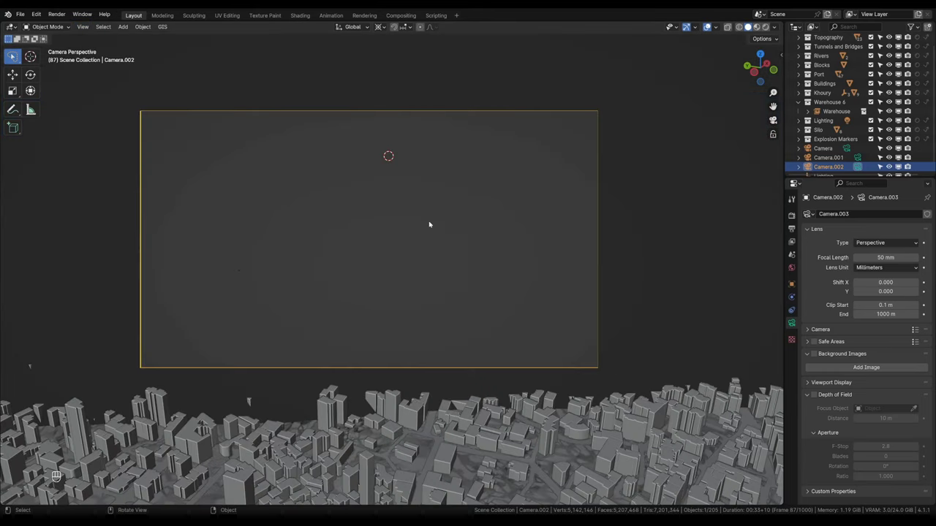
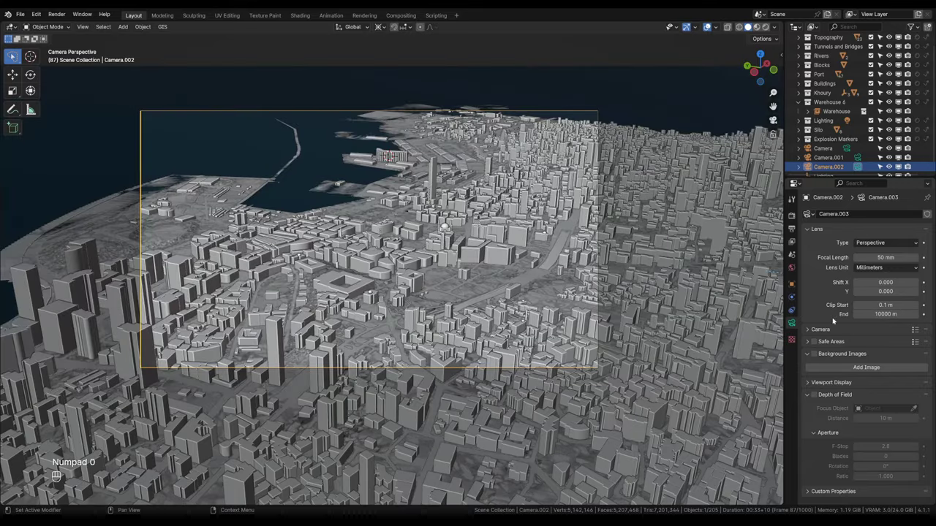
pyautogui.press('g')
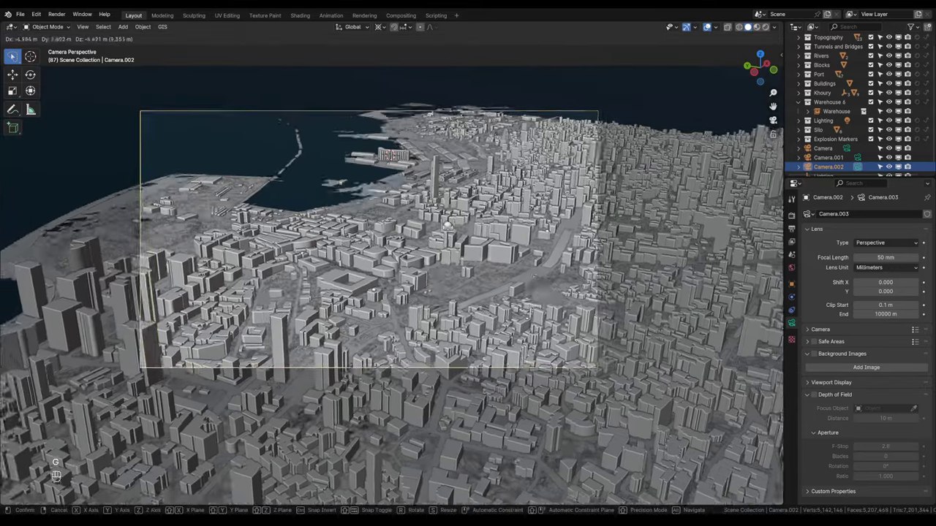
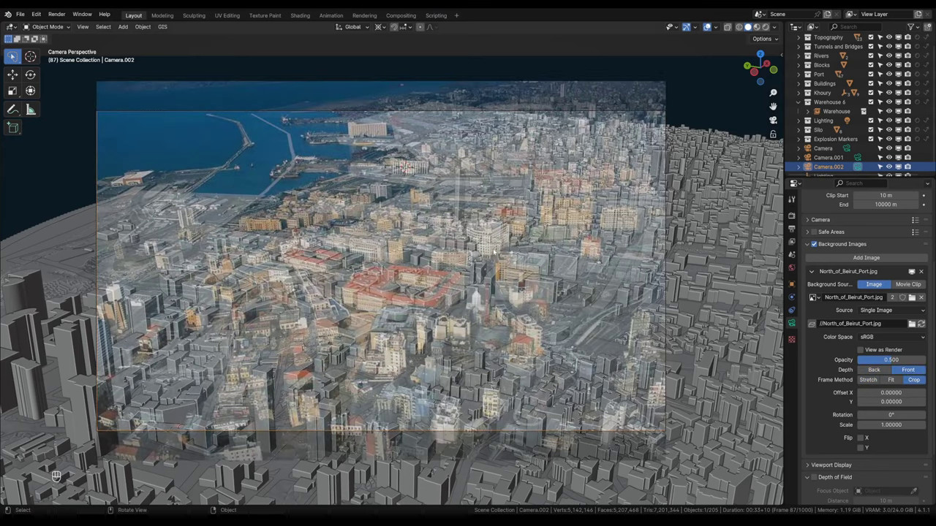
# - Shift Camera.002 above the city so the blocks and port near the half-transparent photo
pyautogui.press('g')
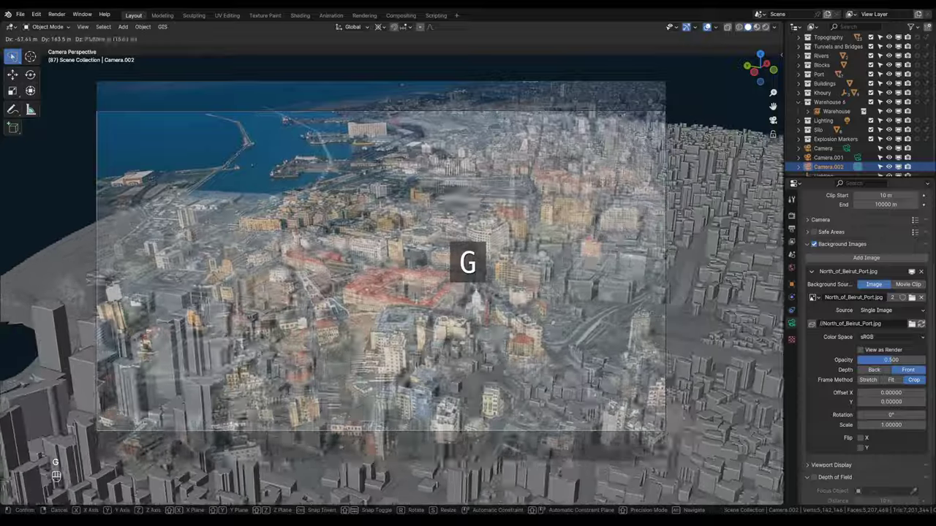
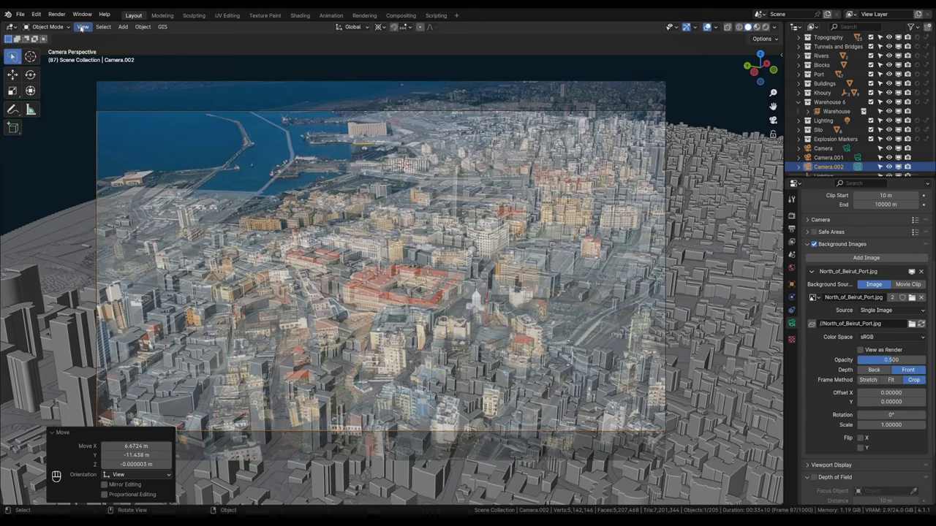
pyautogui.moveTo(83, 25); pyautogui.dragTo(129, 125)
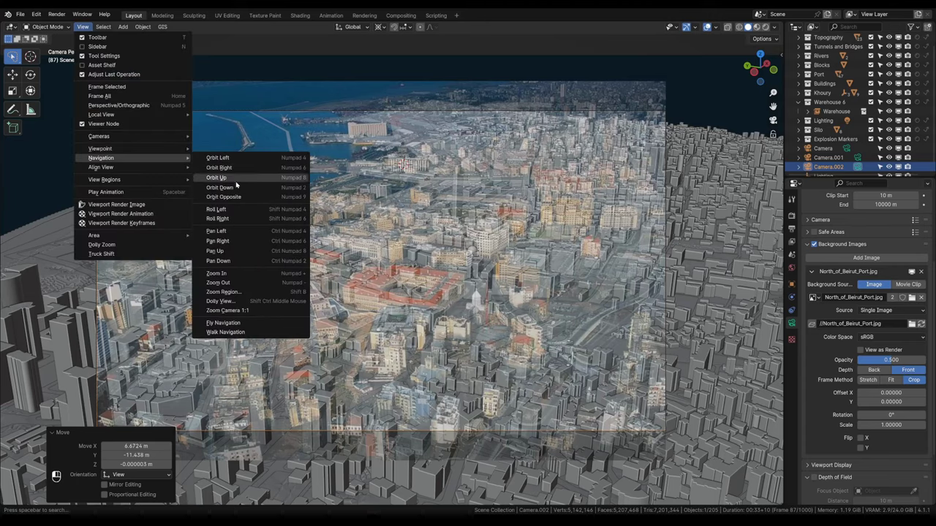
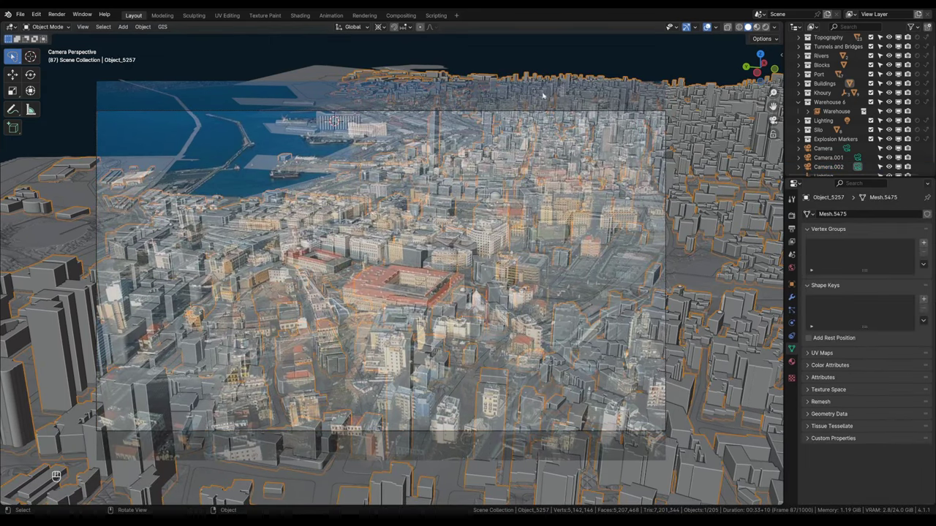
# - Fly Camera.002 closer over the city so the blocks overlap the port photo more tightly
pyautogui.middleClick(527, 113)
pyautogui.middleClick(534, 110)
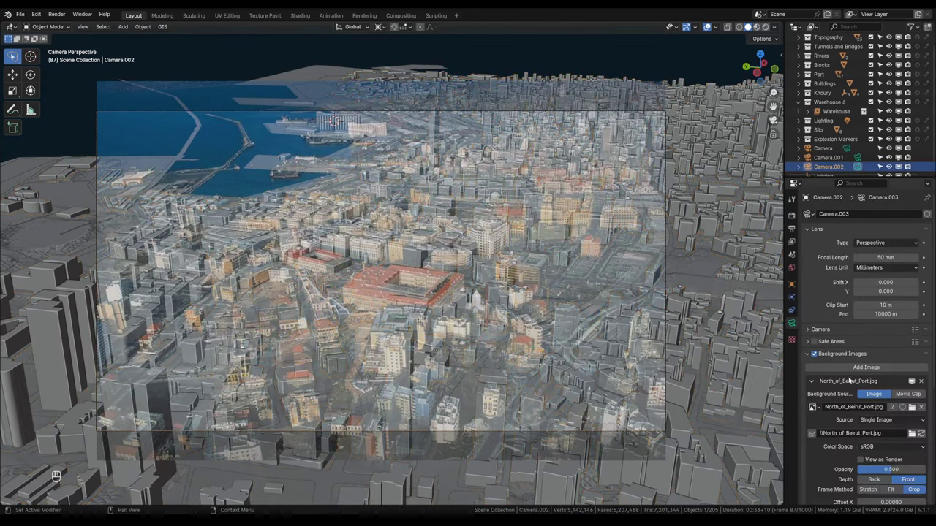
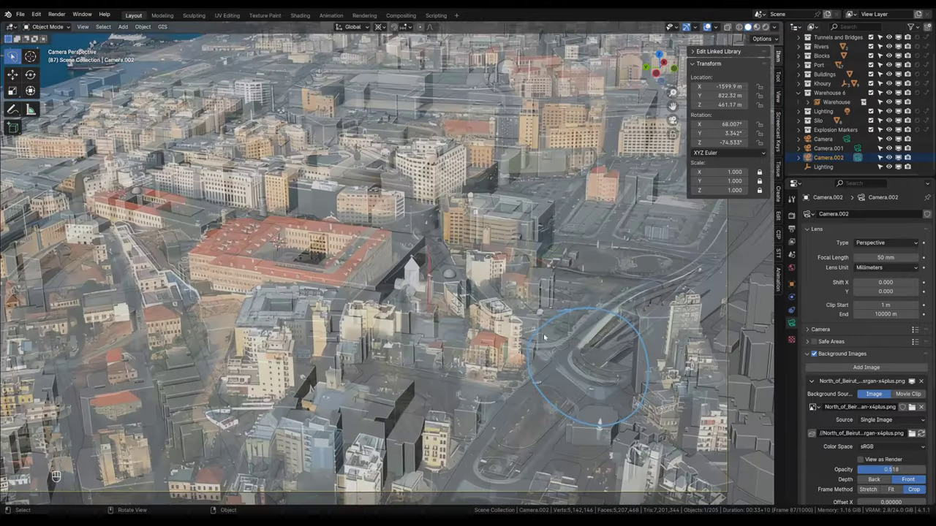
# - Lower Camera.002 to roughly 347 m and push it closer to the buildings
pyautogui.press('g')
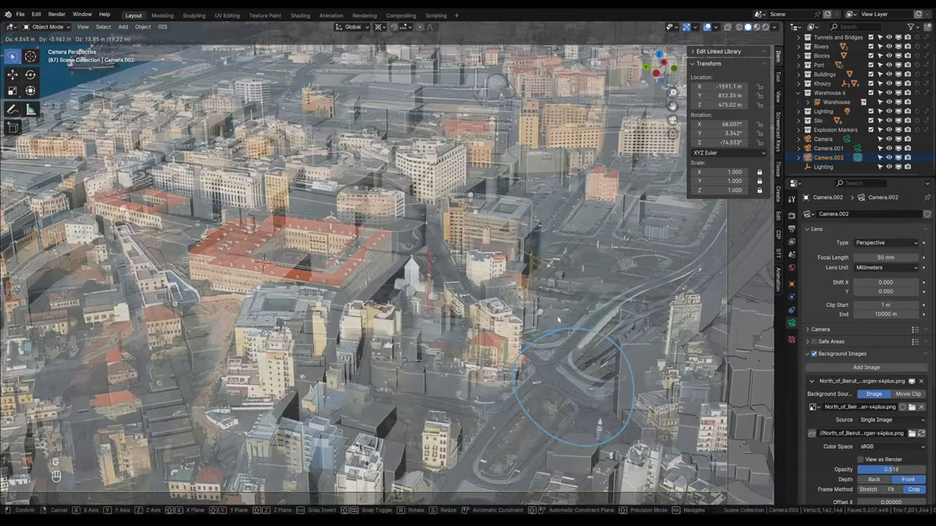
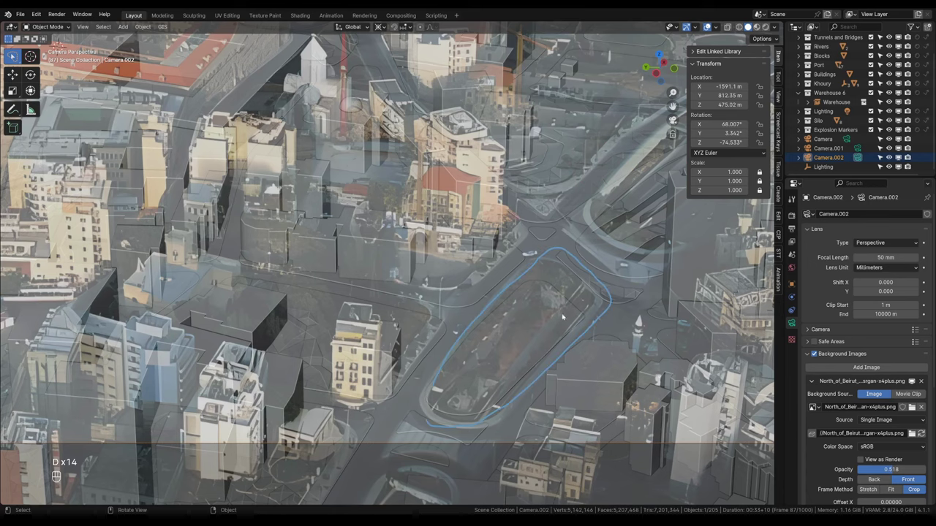
pyautogui.press('d')
pyautogui.press('g')
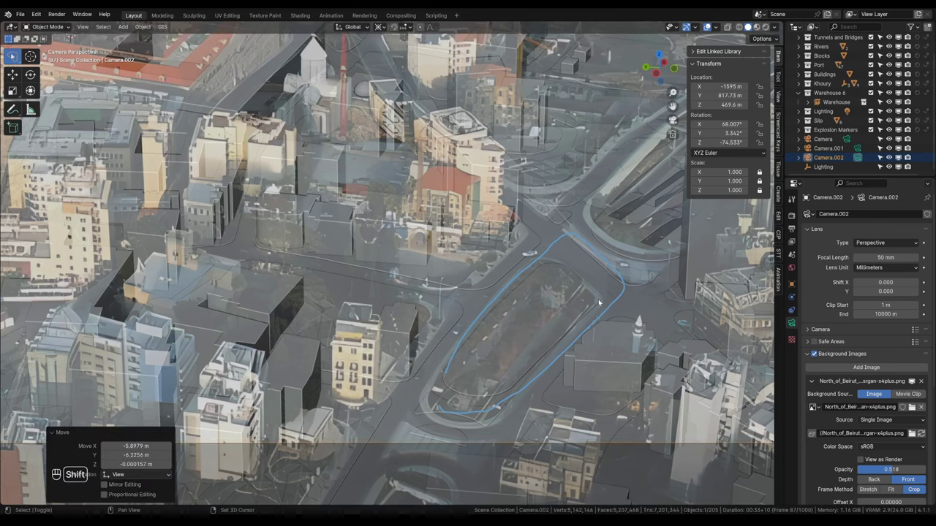
pyautogui.middleClick(603, 299)
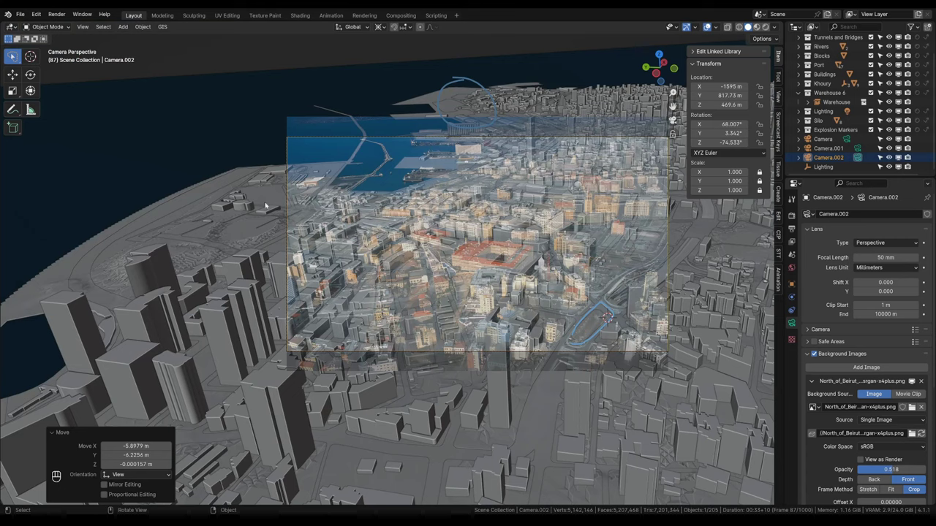
pyautogui.press('s')
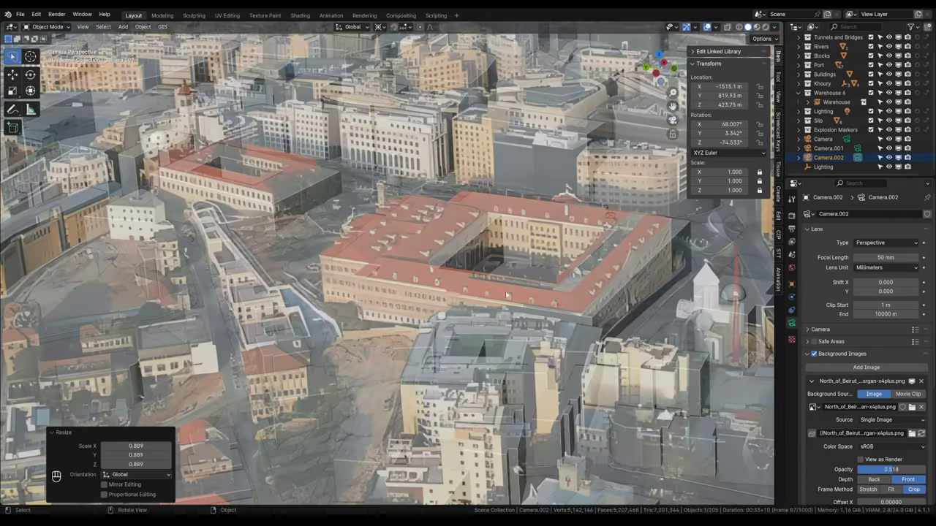
pyautogui.press('s')
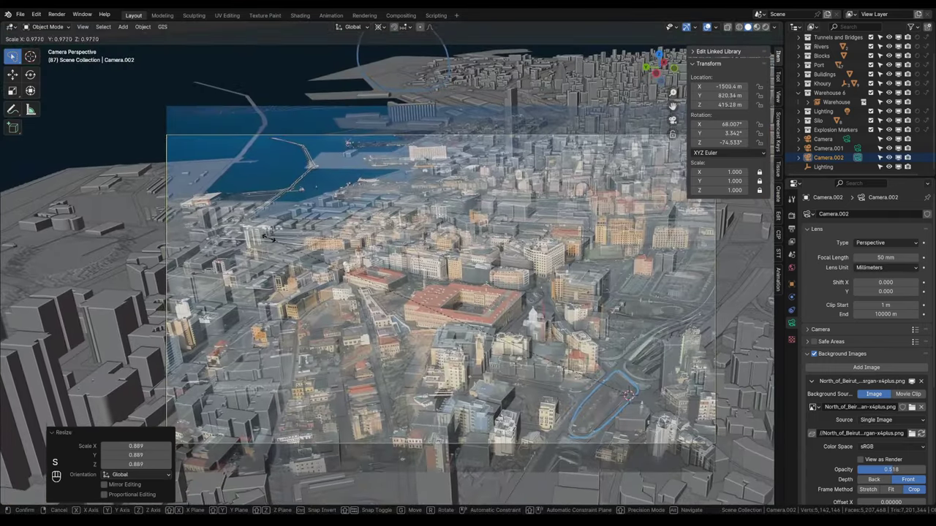
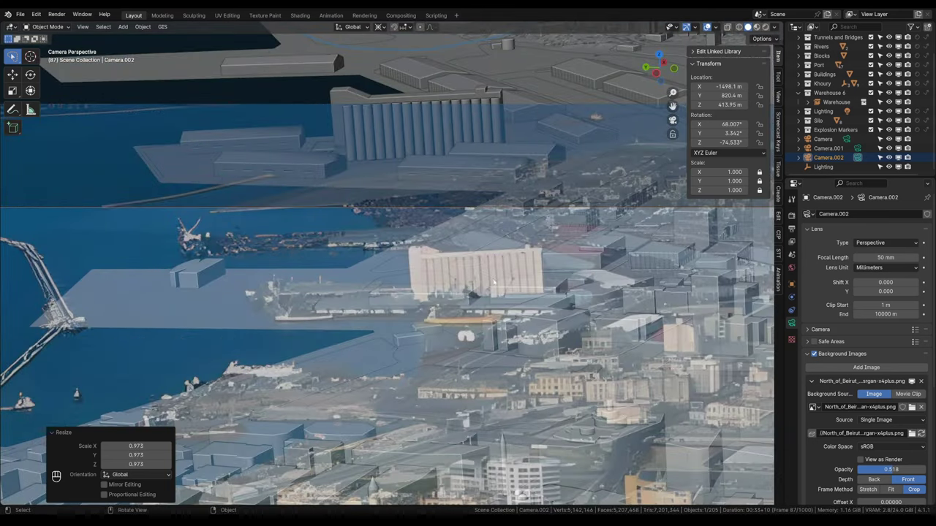
# - Tilt Camera.002 up to about 72.7° so the modelled grain silo overlays the photo's silo
pyautogui.click(426, 237)
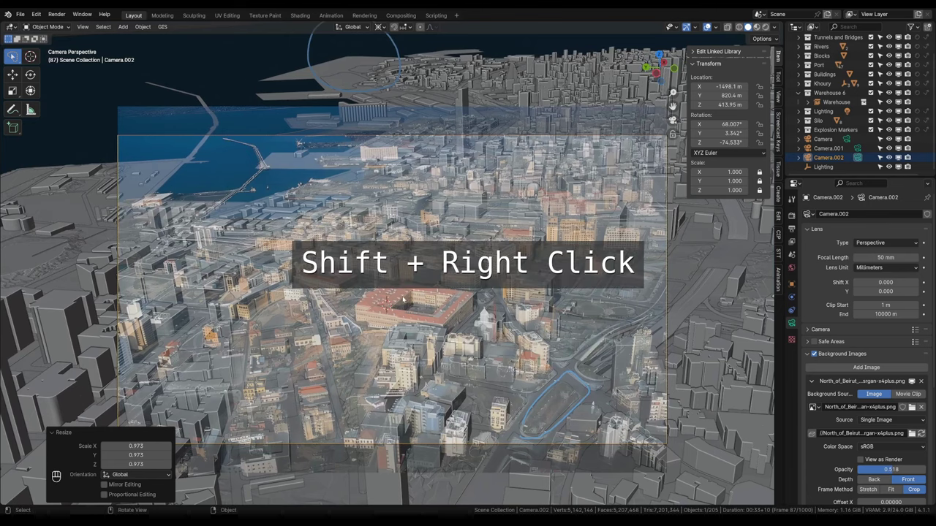
pyautogui.click(436, 289)
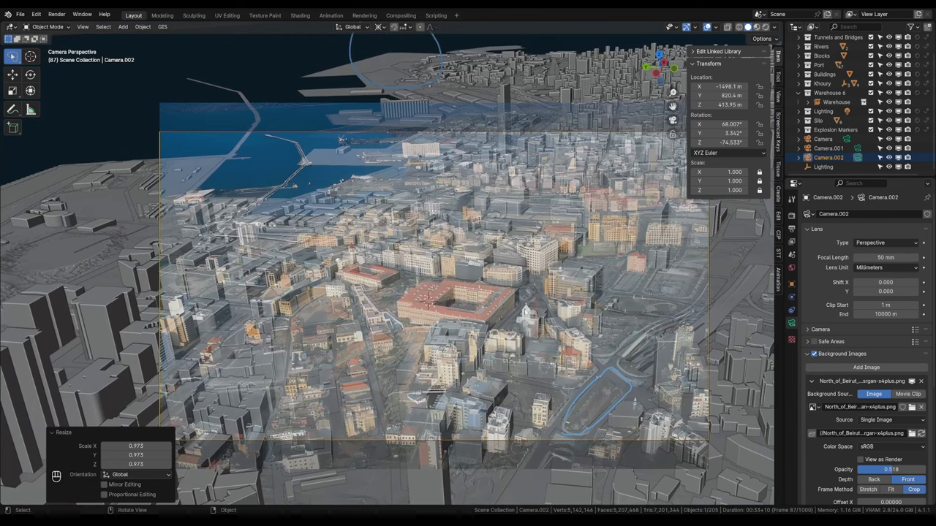
pyautogui.press('r')
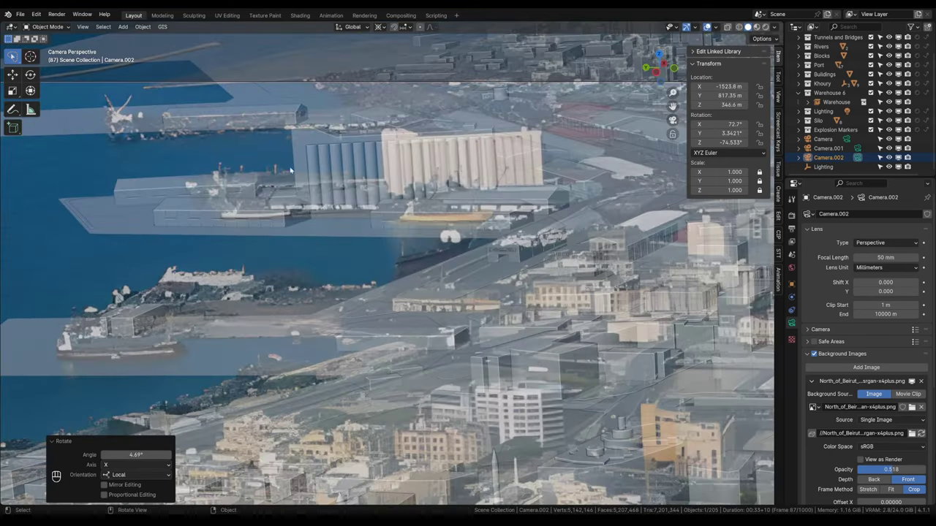
# - Turn Camera.002 around the vertical axis to a heading near −74.25°
pyautogui.middleClick(442, 331)
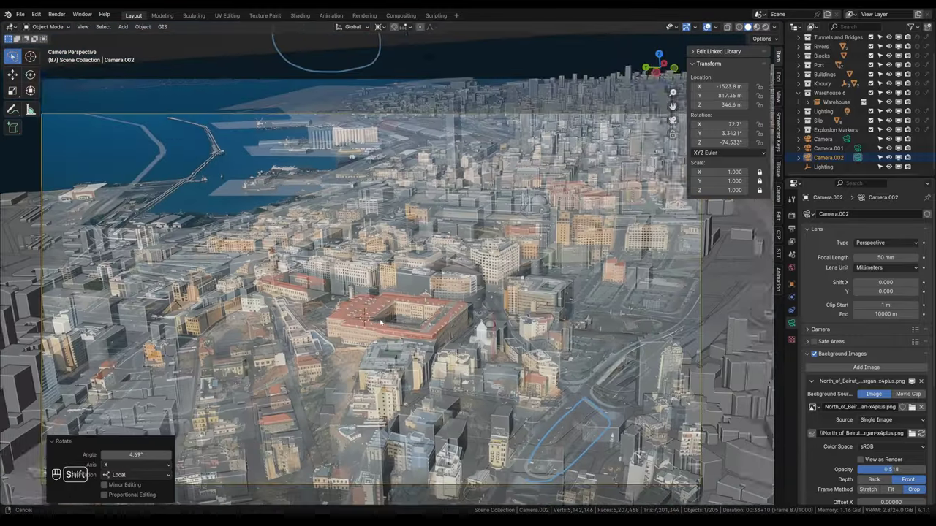
pyautogui.moveTo(407, 323); pyautogui.dragTo(499, 310)
pyautogui.press('r')
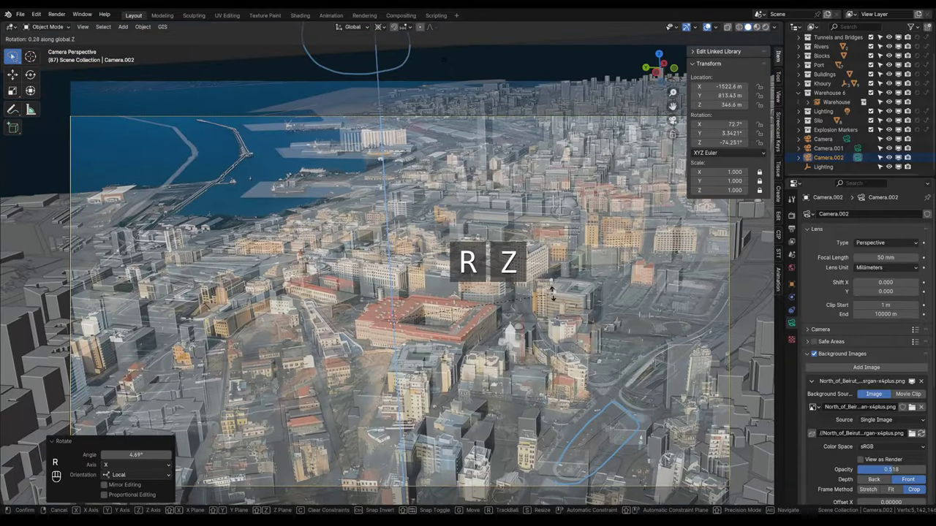
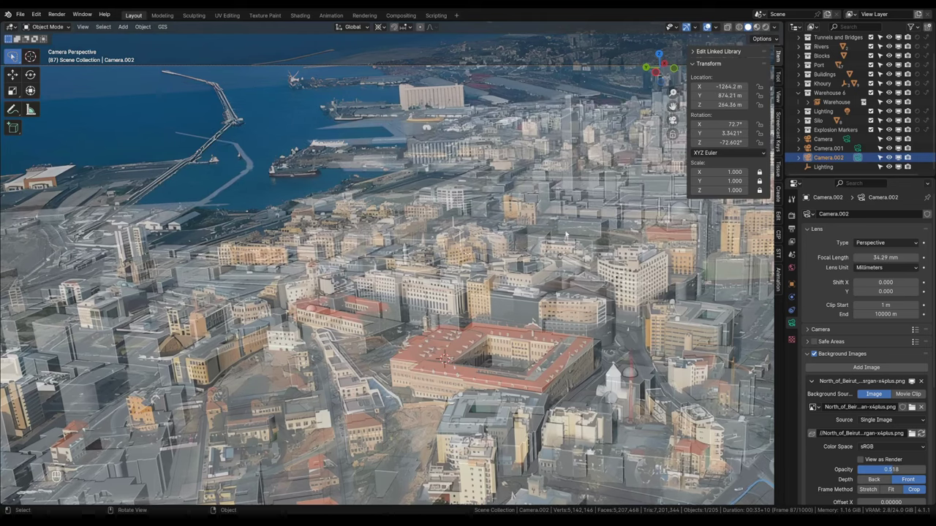
# - Tilt Camera.002 on its horizontal axis to roughly 72.1°
pyautogui.press('r')
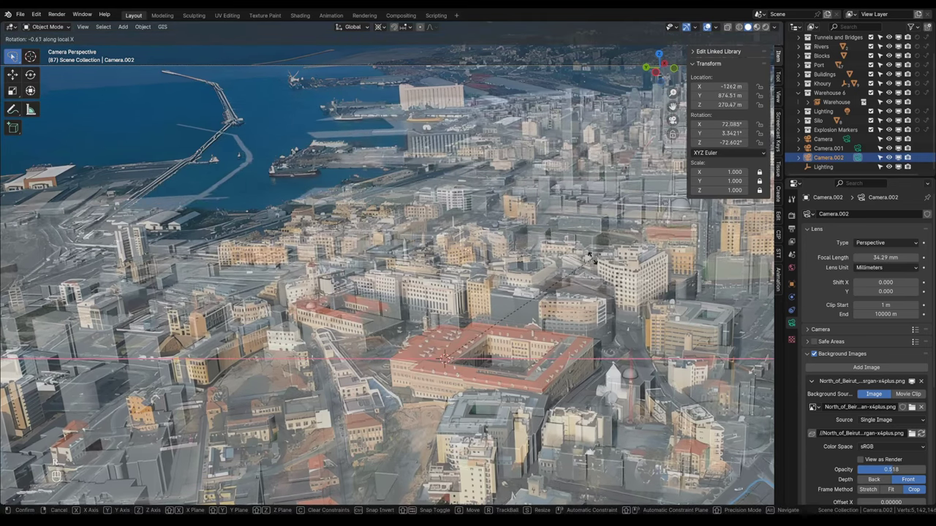
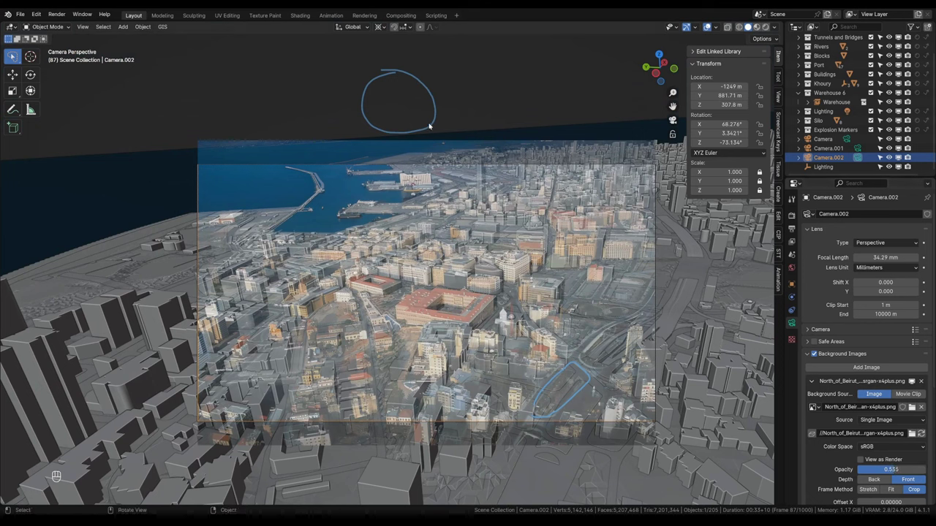
# - Push Camera.002 to about 312 m from the city and turn its heading to −73°
pyautogui.press('d')
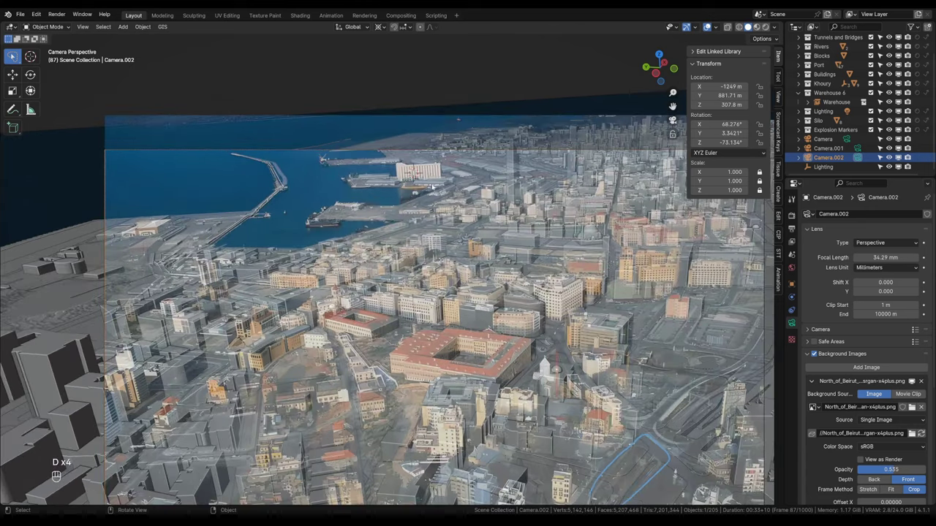
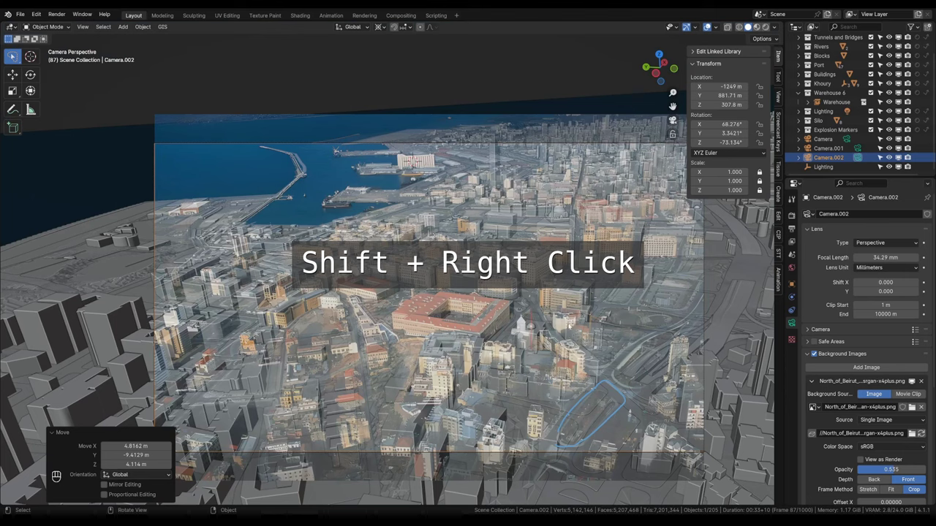
pyautogui.press('s')
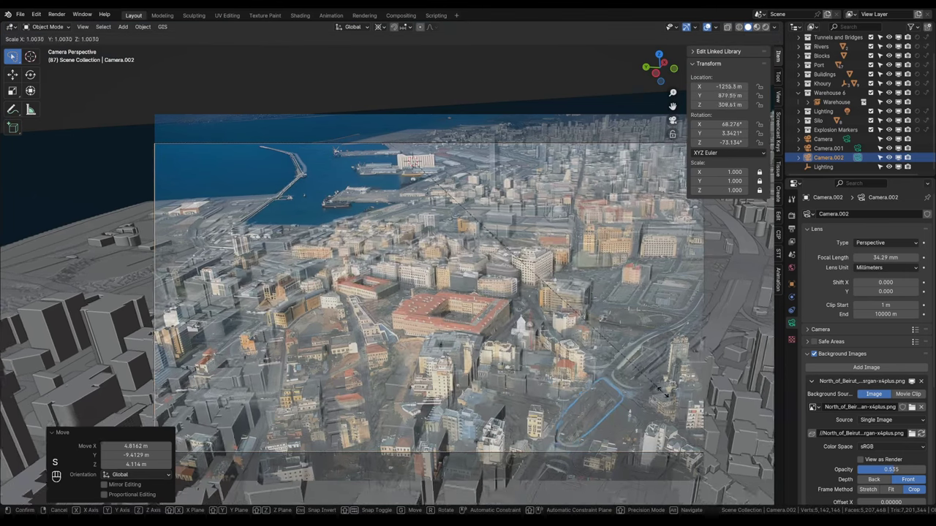
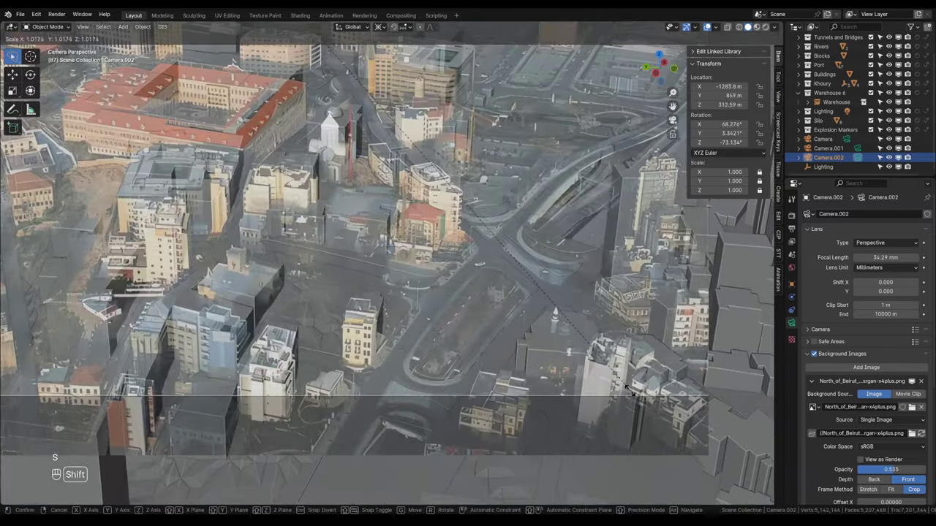
pyautogui.press('r')
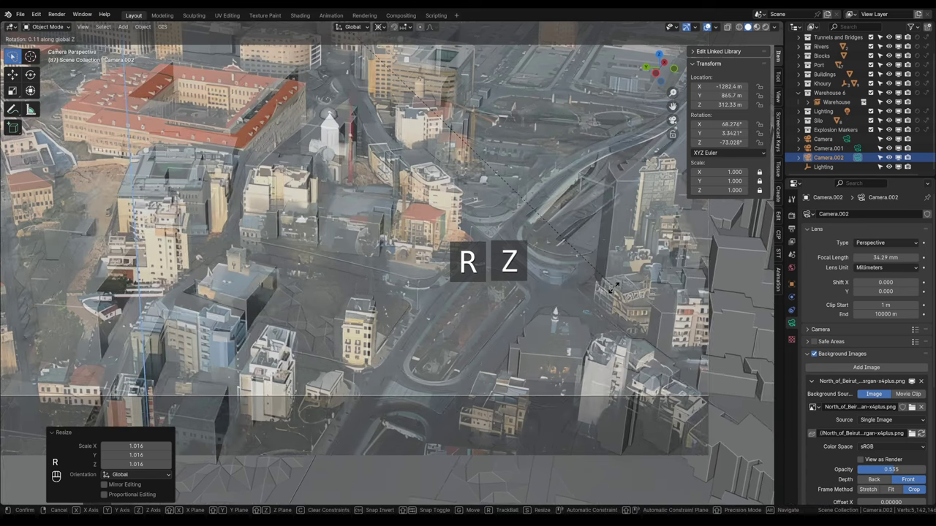
pyautogui.press('s')
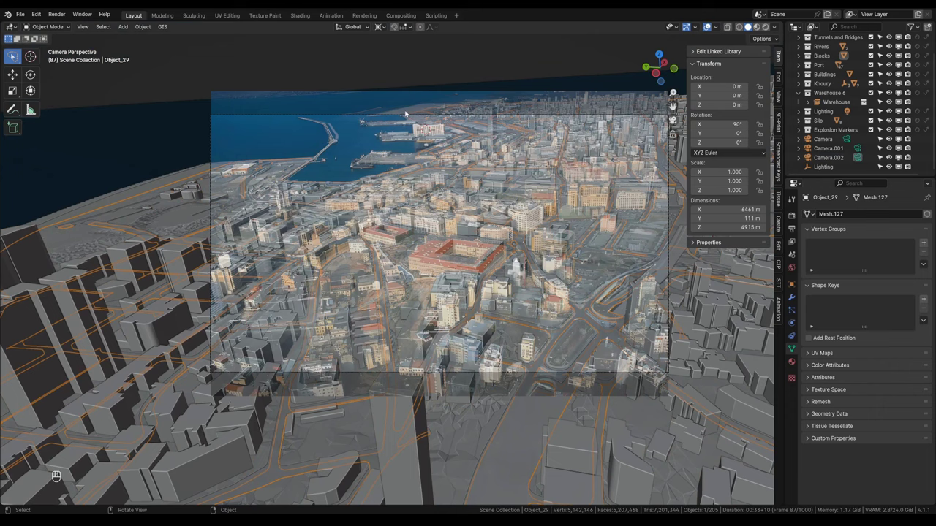
# - Refine Camera.002's tilt, heading near −73.4° and position near 341 m against the street junction
pyautogui.middleClick(343, 115)
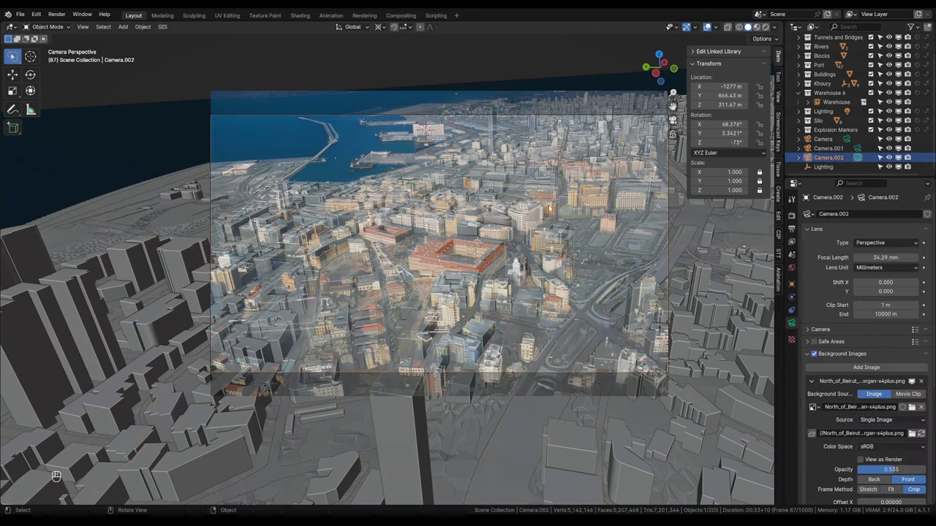
pyautogui.press('r')
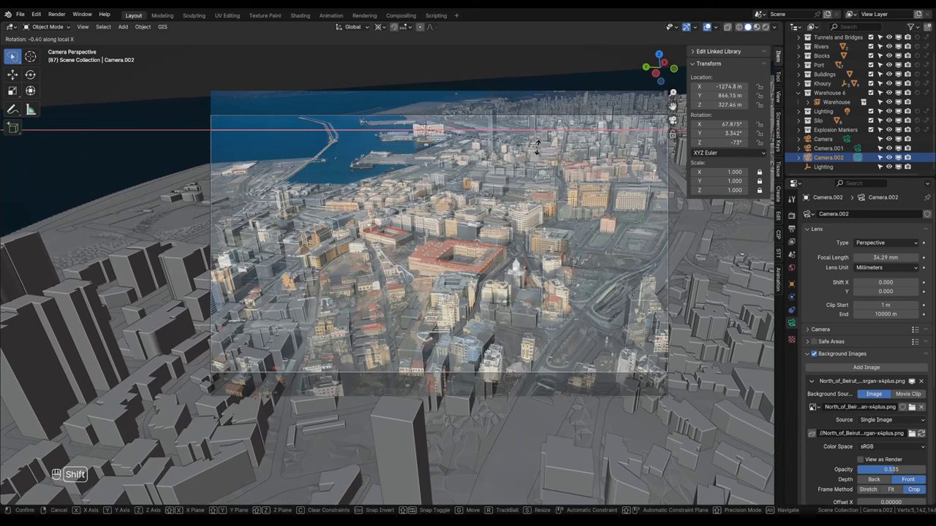
pyautogui.press('q')
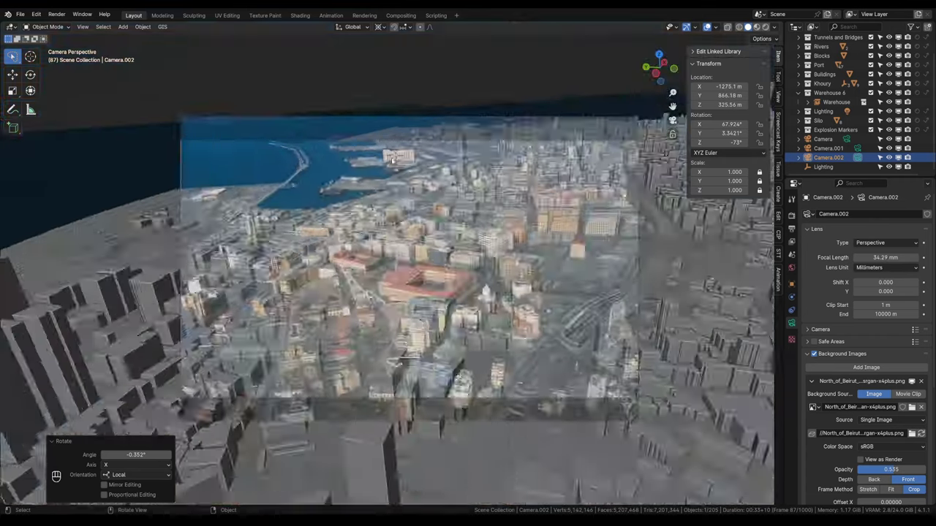
pyautogui.press('q')
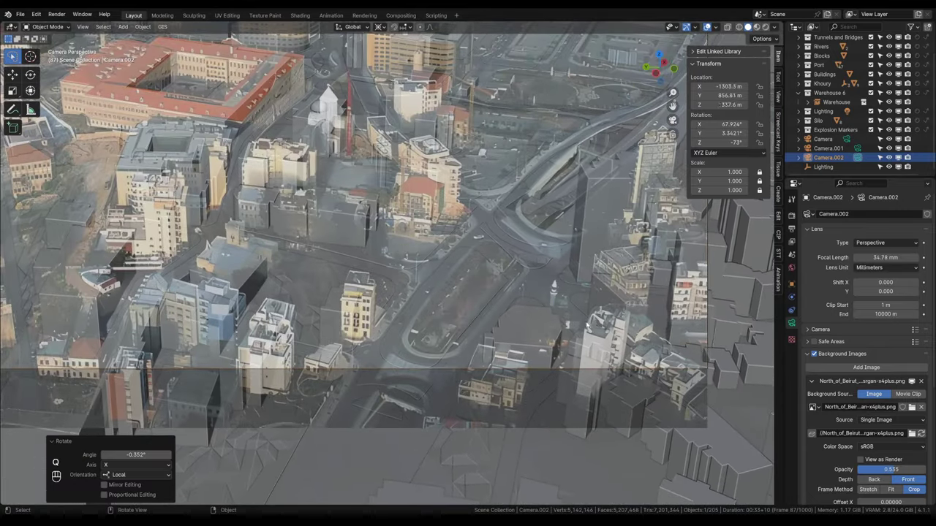
pyautogui.press('r')
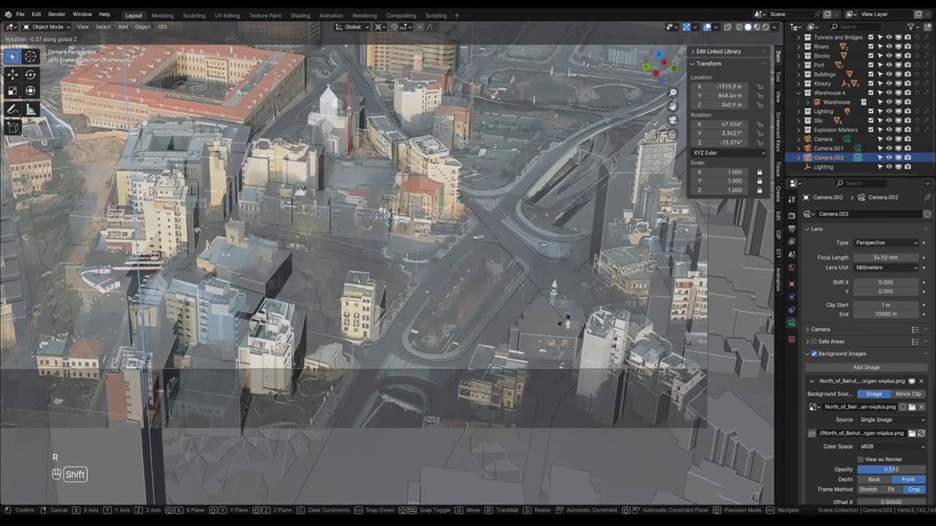
pyautogui.press('s')
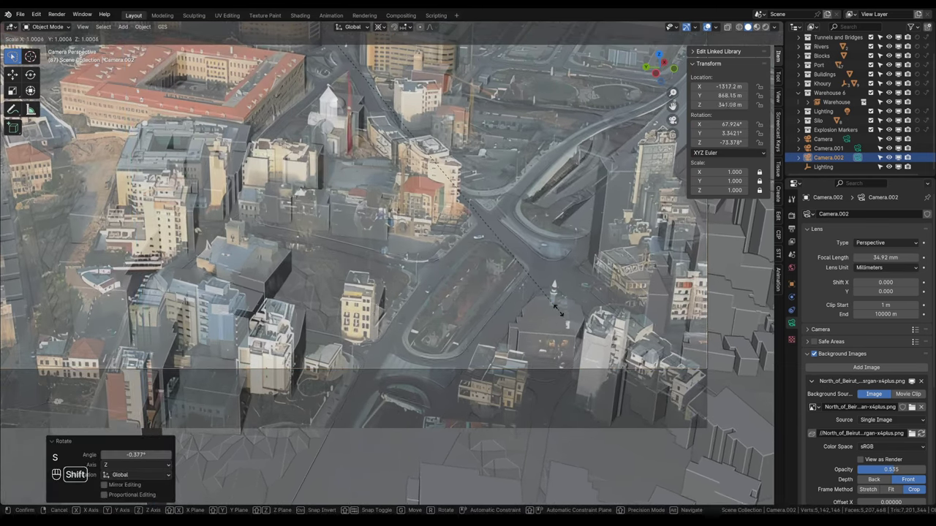
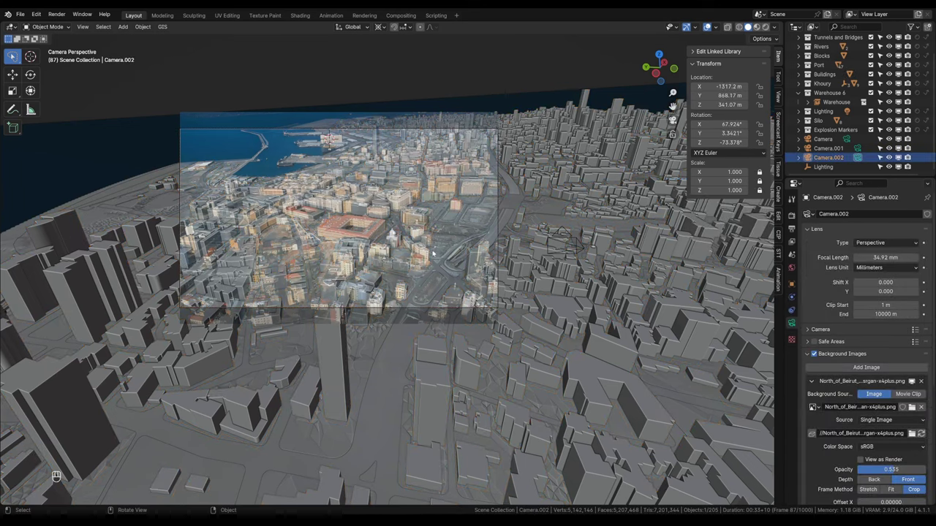
# - Nudge Camera.002's heading about the vertical axis, then select Camera.001 to compare its settings
pyautogui.press('r')
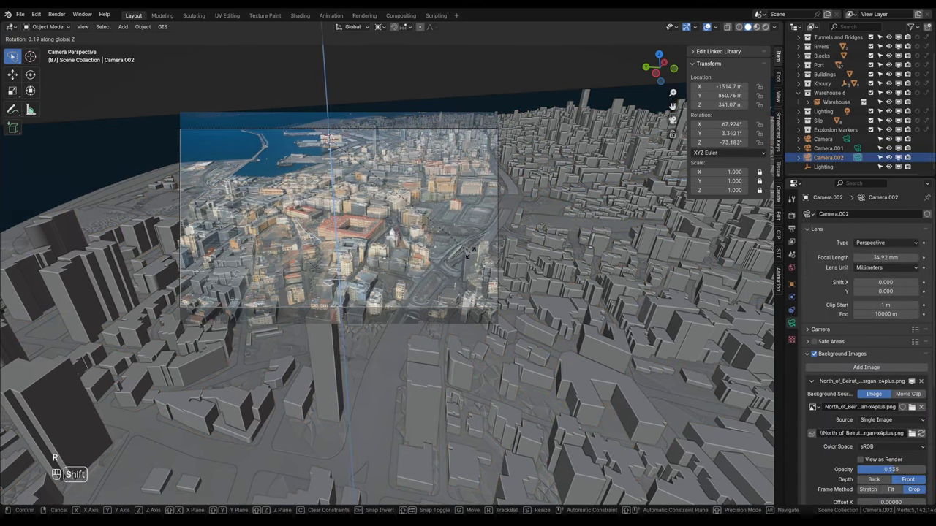
pyautogui.press('q')
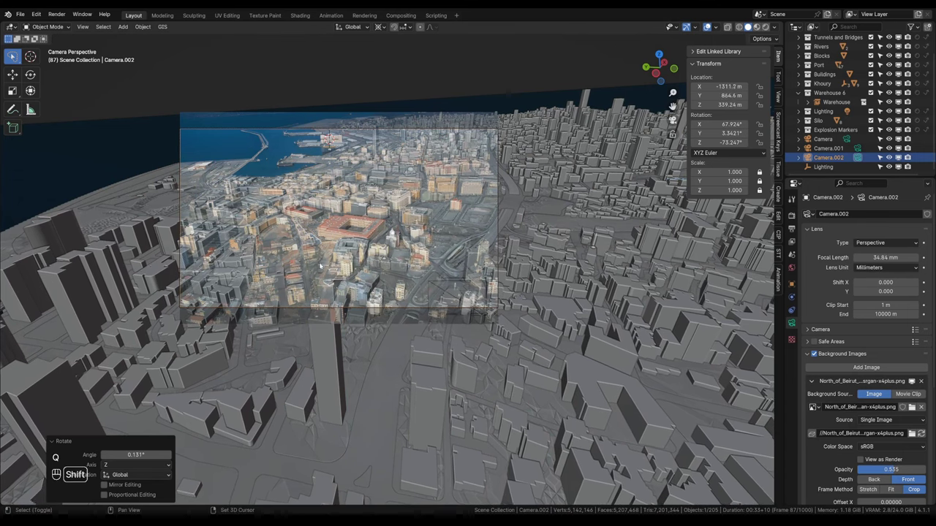
pyautogui.click(549, 329)
pyautogui.click(554, 328)
pyautogui.moveTo(556, 328); pyautogui.dragTo(531, 295)
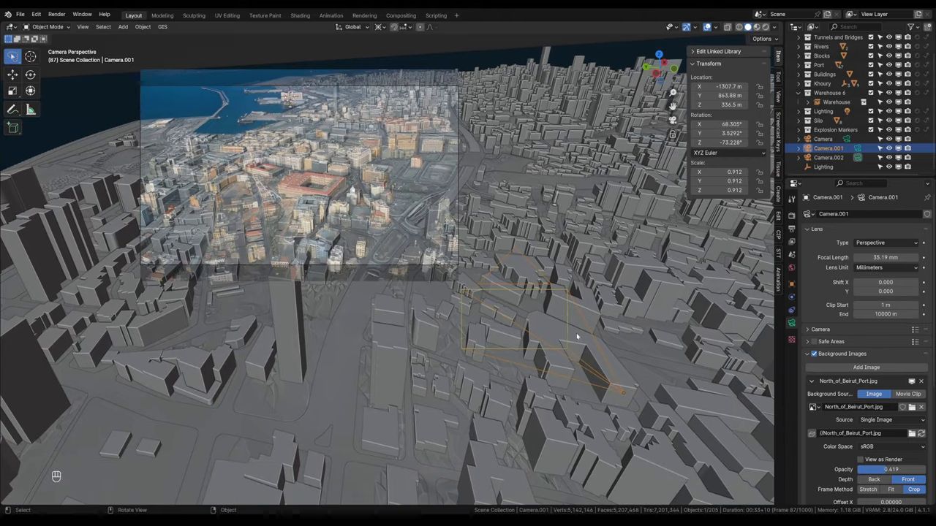
# - Reselect Camera.002 and apply a small tilt correction, leaving the 34.8 mm lens near heading −73.2°
pyautogui.click(396, 266)
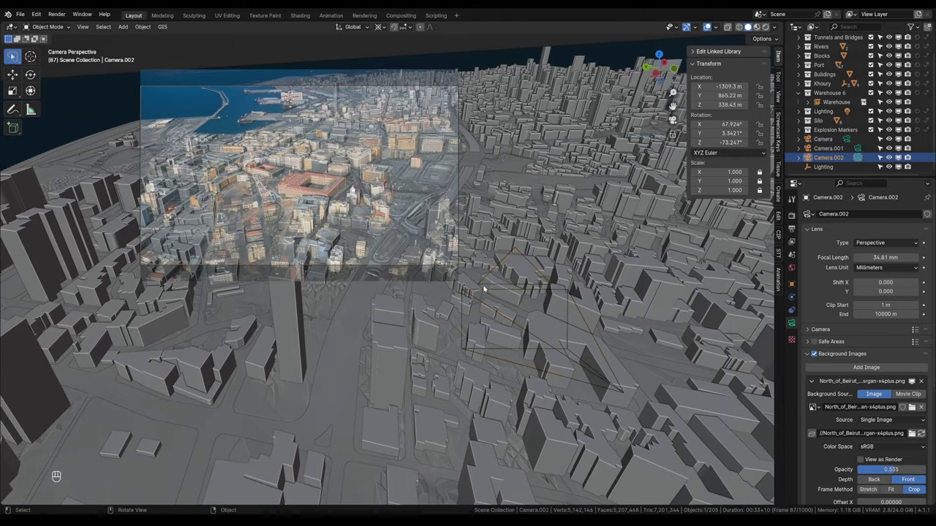
pyautogui.press('r')
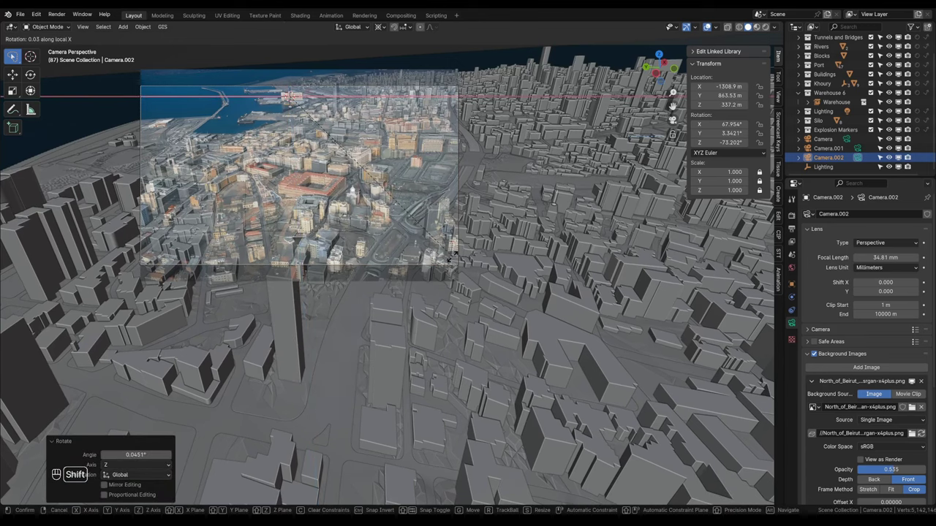
pyautogui.press('q')
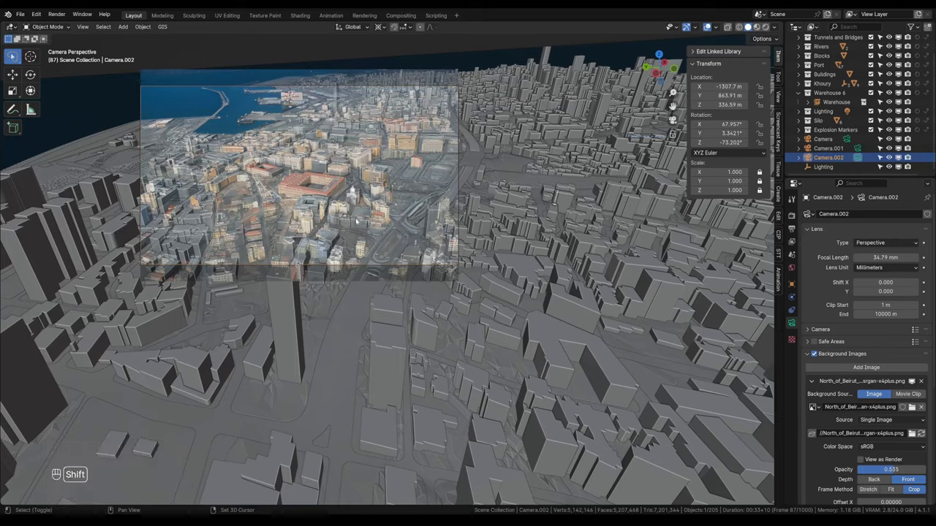
pyautogui.middleClick(348, 193)
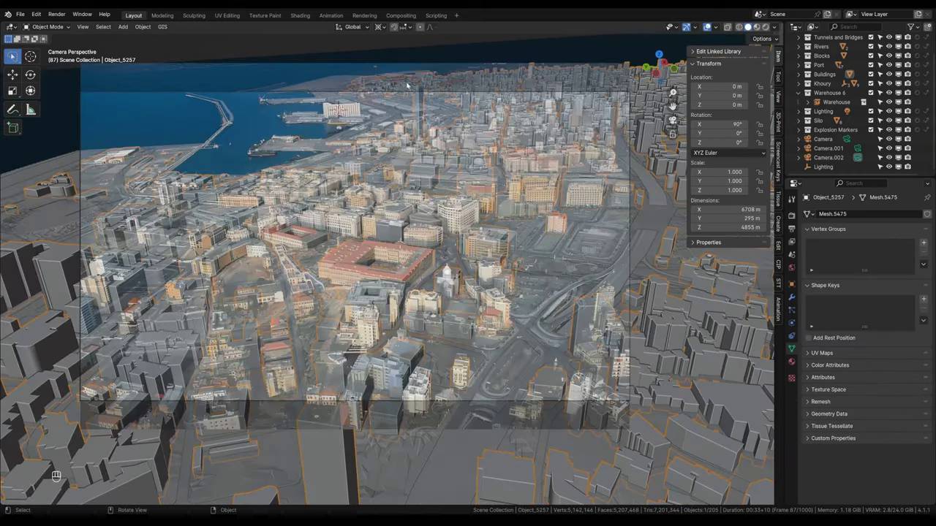
# - With Camera.002 selected, fade the background photo to compare the model and leave its opacity at 0.500
pyautogui.click(316, 92)
pyautogui.moveTo(358, 146); pyautogui.dragTo(424, 190)
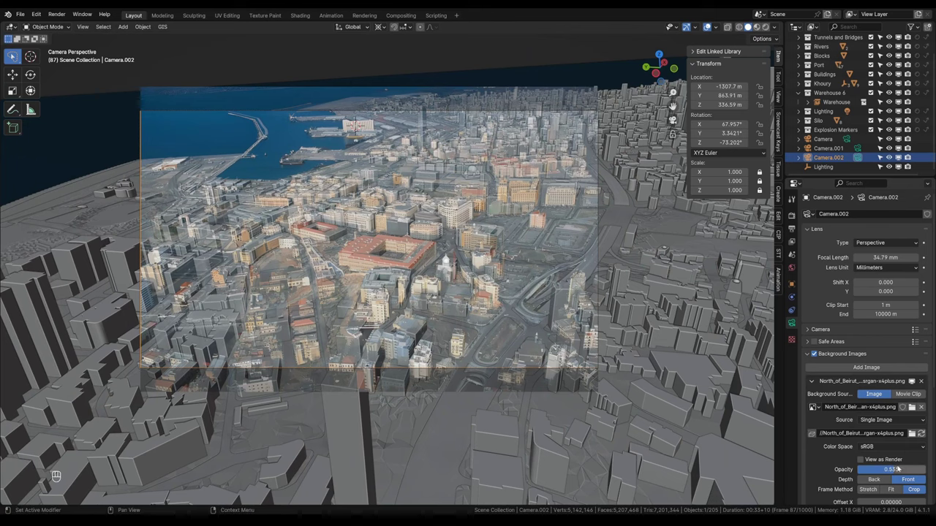
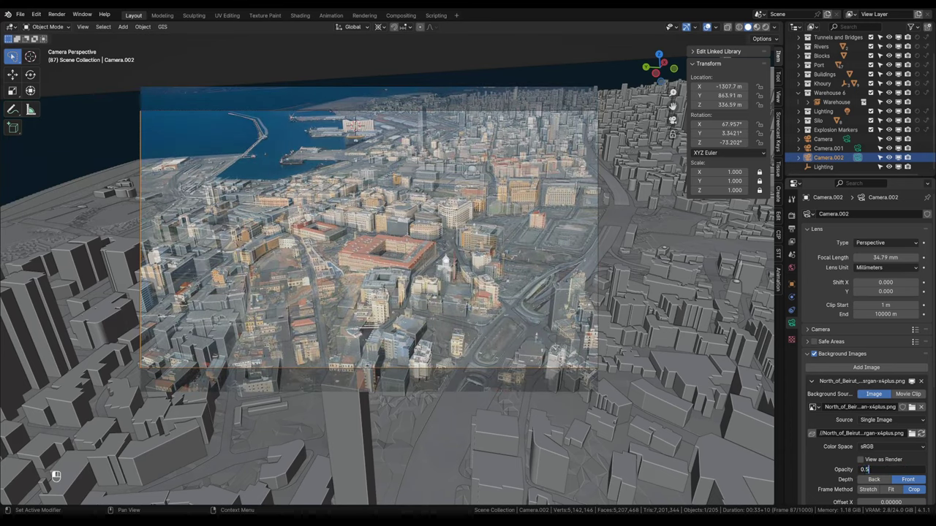
pyautogui.moveTo(899, 468); pyautogui.dragTo(454, 185)
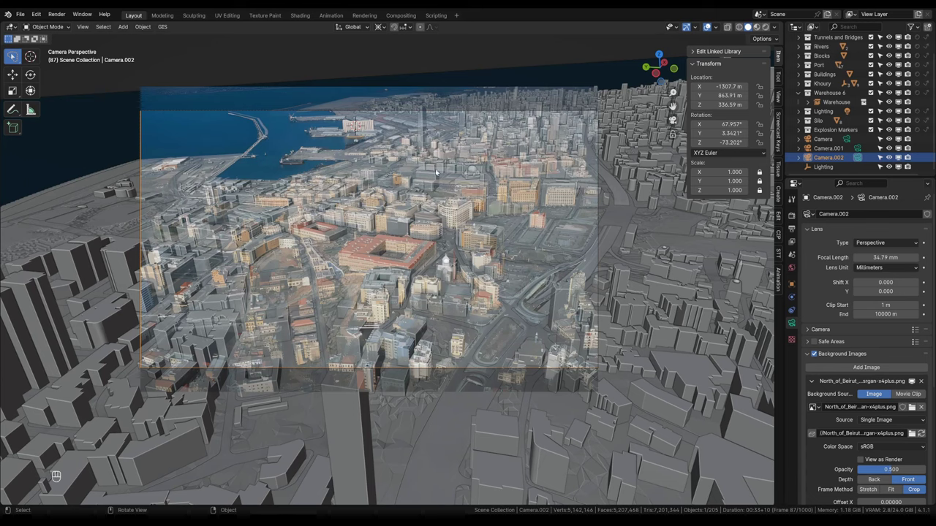